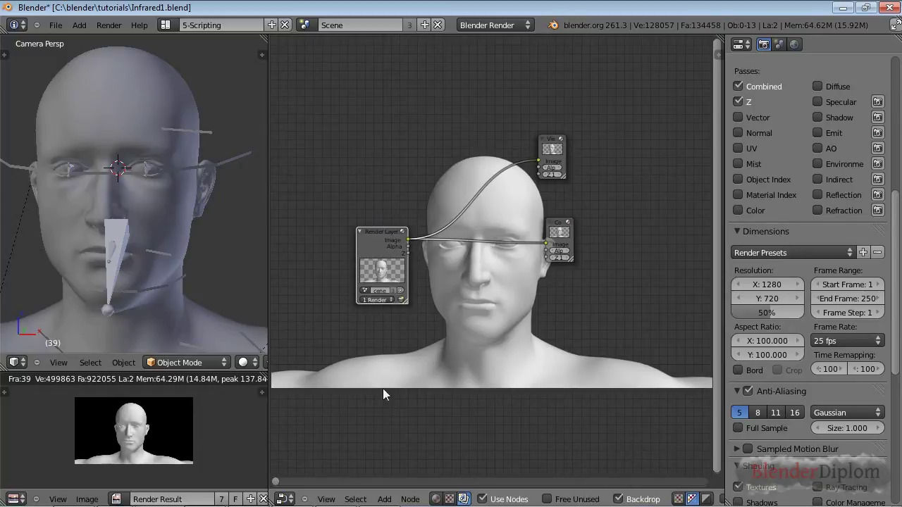
Move the Composite node right and the Render Layers node left, then bring up the add-node list
click(607, 263)
click(118, 164)
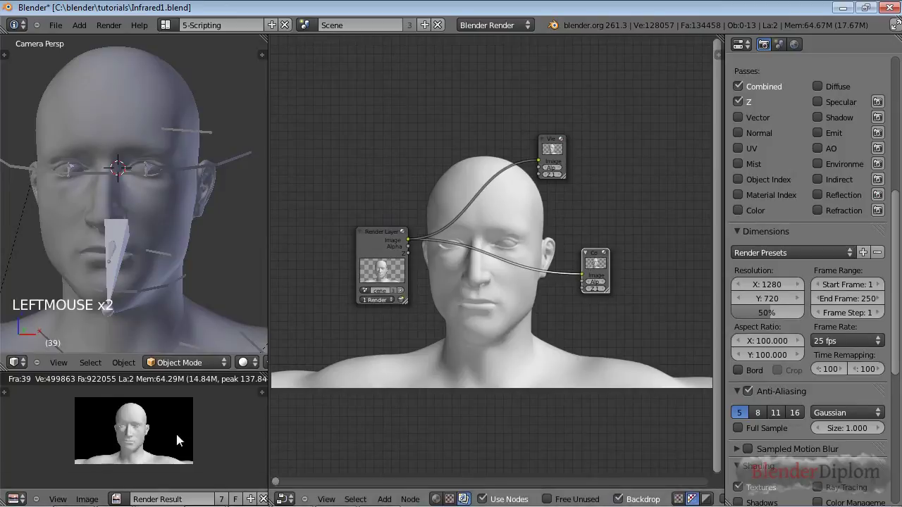
click(587, 136)
click(315, 212)
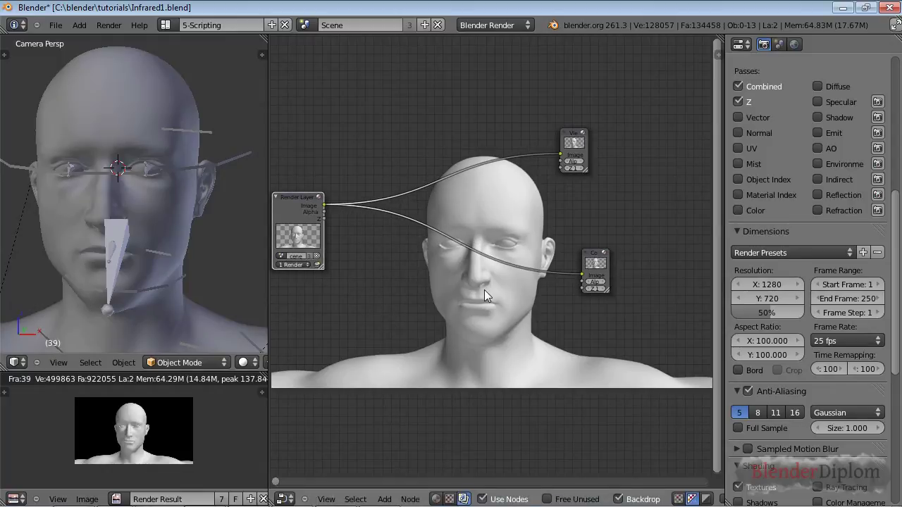
key(shift+a)
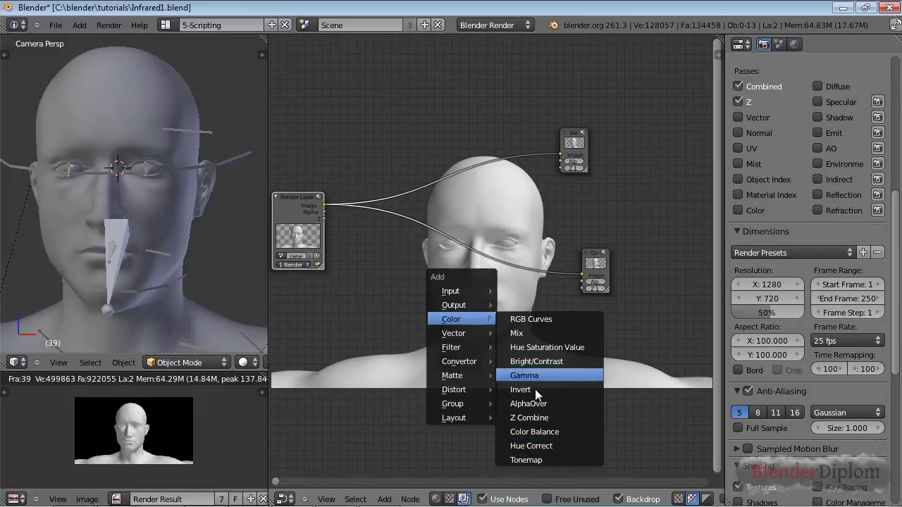
Drop an Invert node onto the Render Layers–Viewer link and shift the Viewer node right
click(479, 255)
click(404, 125)
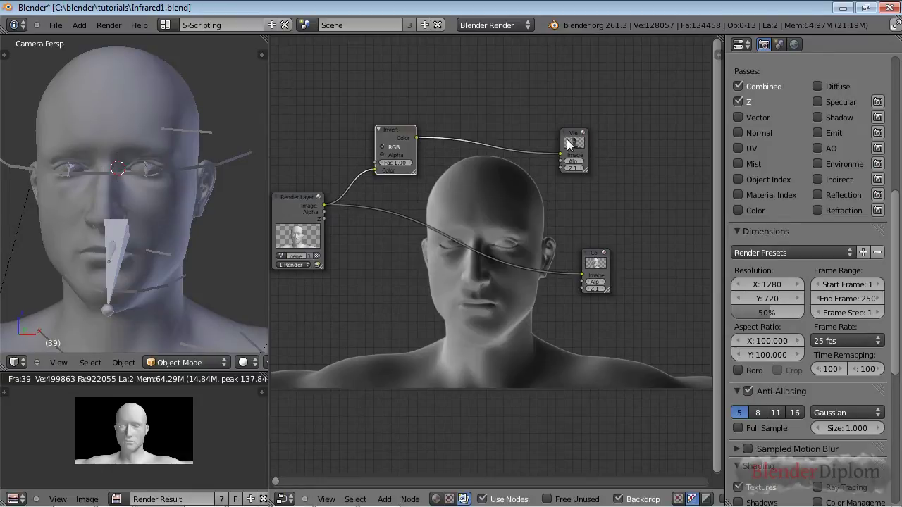
click(597, 105)
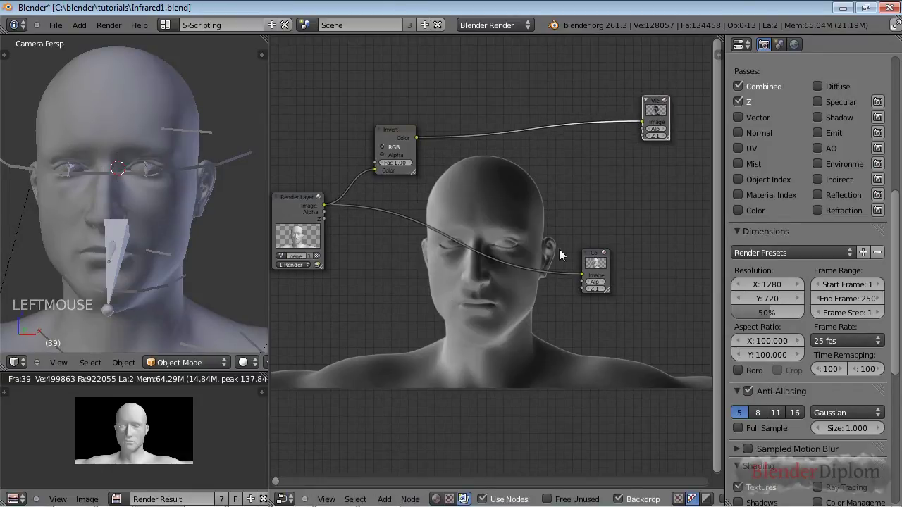
click(587, 294)
Insert a Color Balance node on the Invert–Viewer link and position it above the Invert node
key(shift+a)
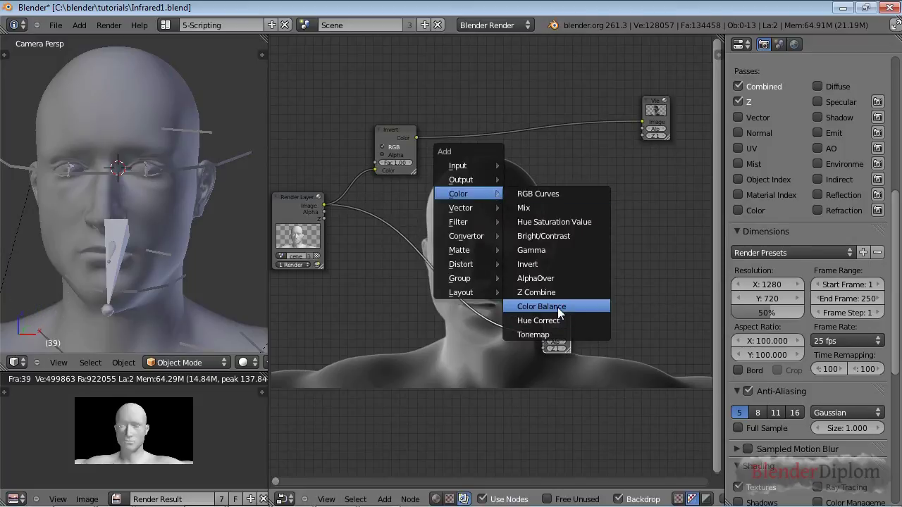
click(523, 143)
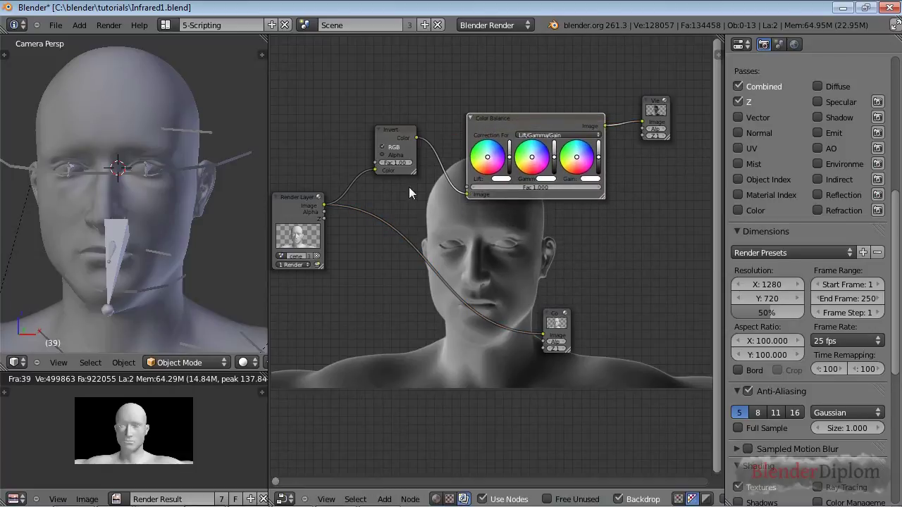
click(352, 130)
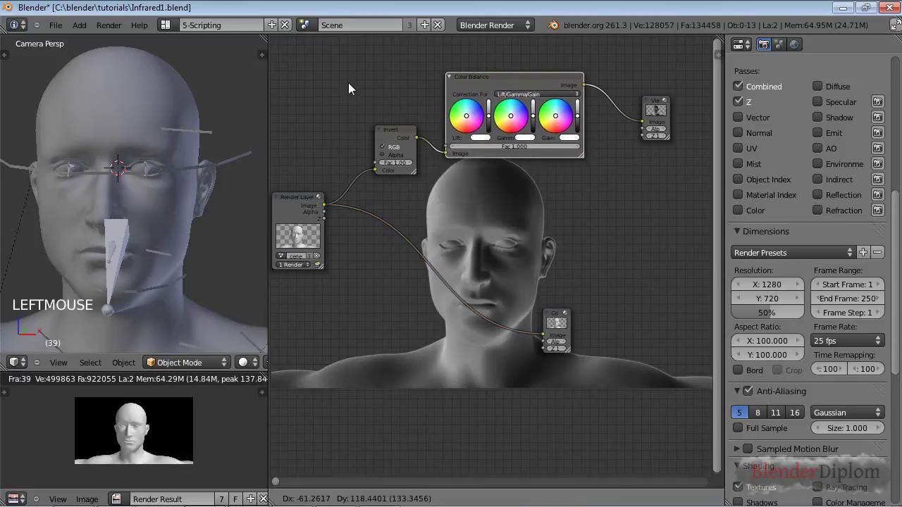
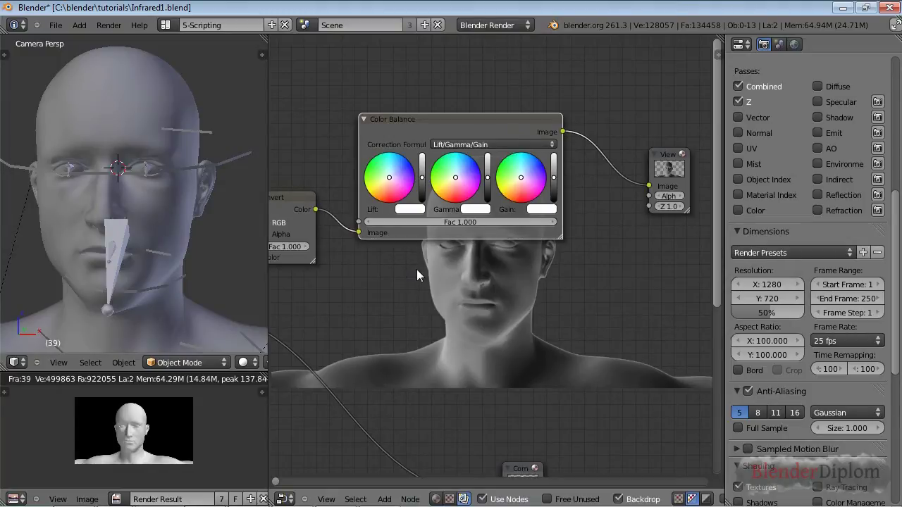
click(450, 104)
click(449, 86)
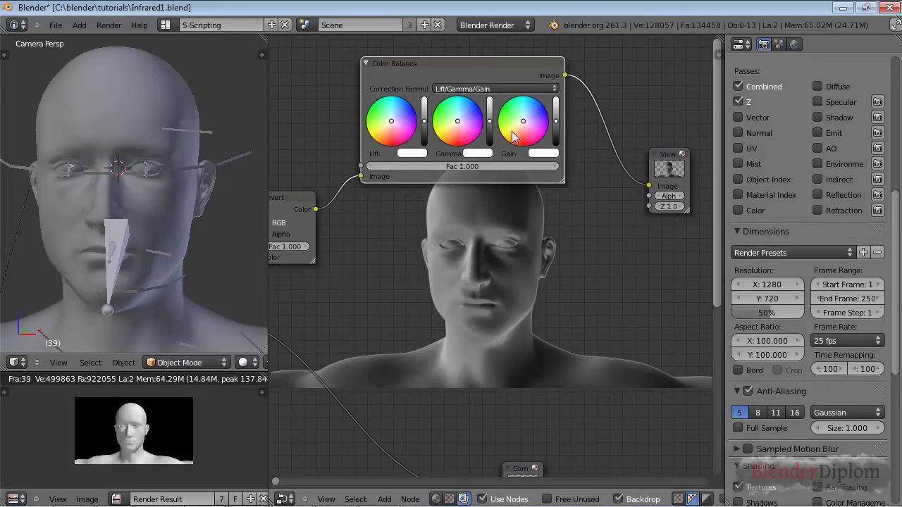
Shift the Color Balance gain toward orange and push the gamma toward red
click(517, 140)
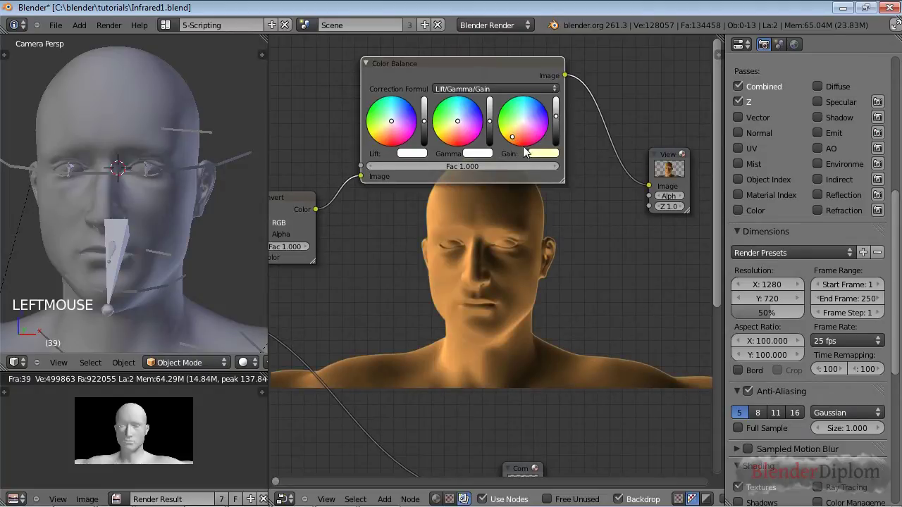
click(519, 145)
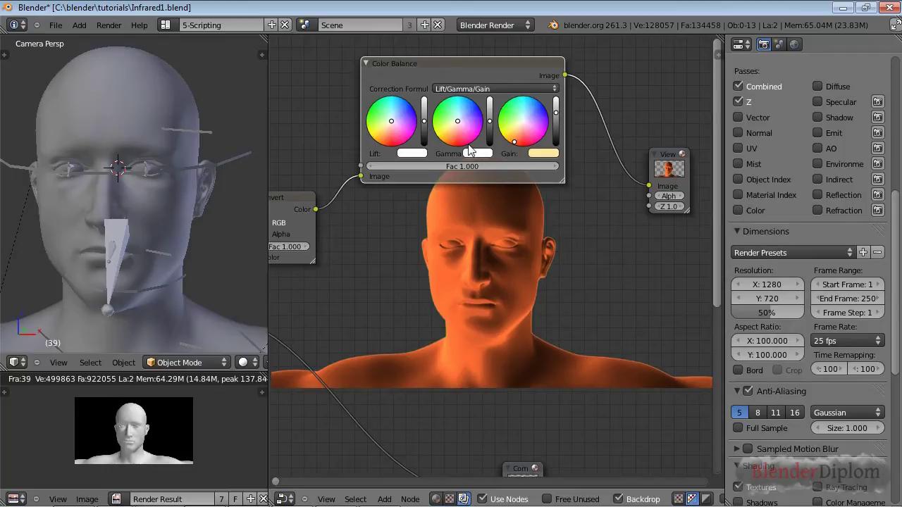
click(461, 148)
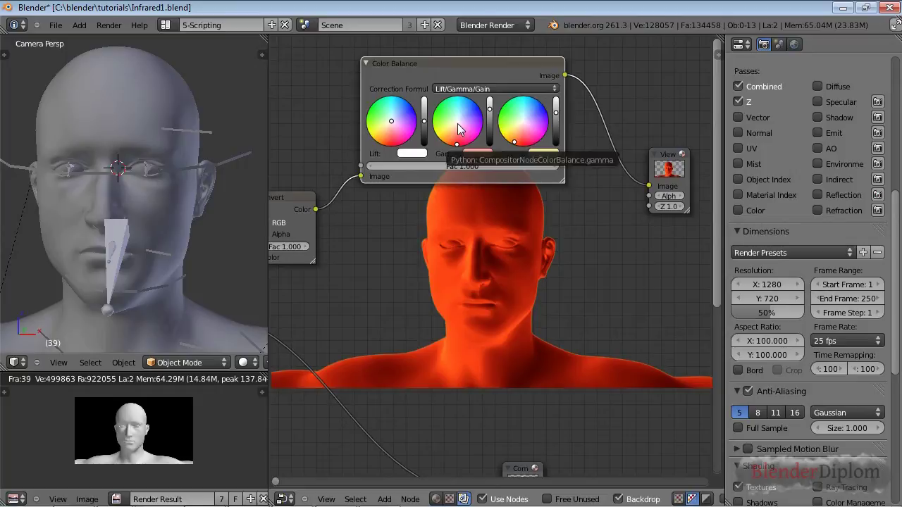
Undo the tint, then set the gain colour to a light orange
key(ctrl+y)
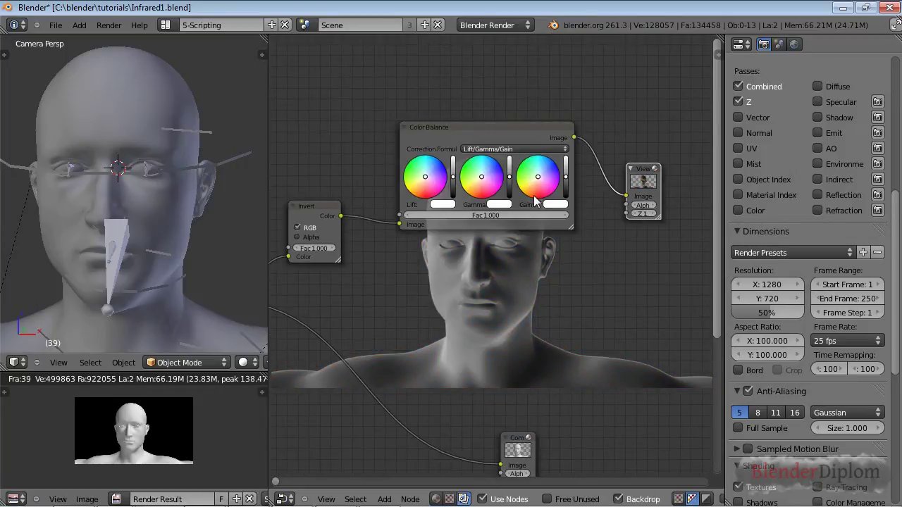
click(539, 203)
click(118, 164)
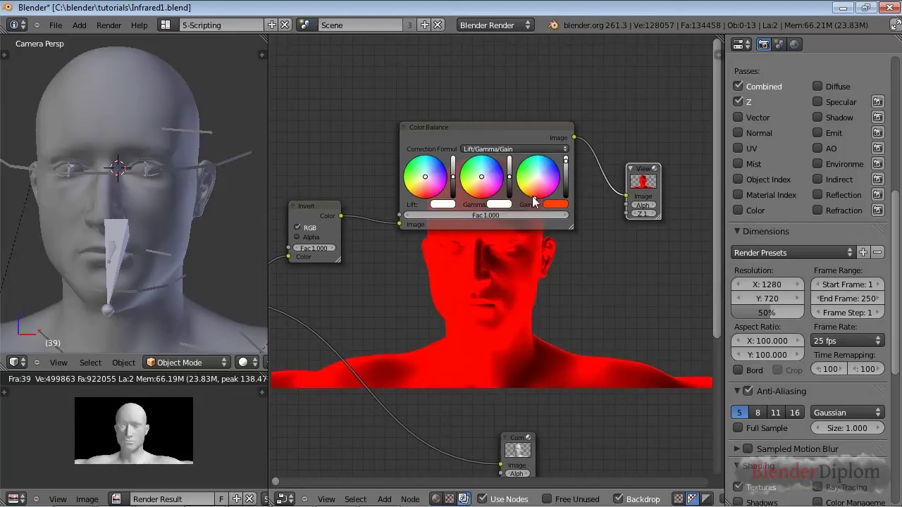
click(537, 202)
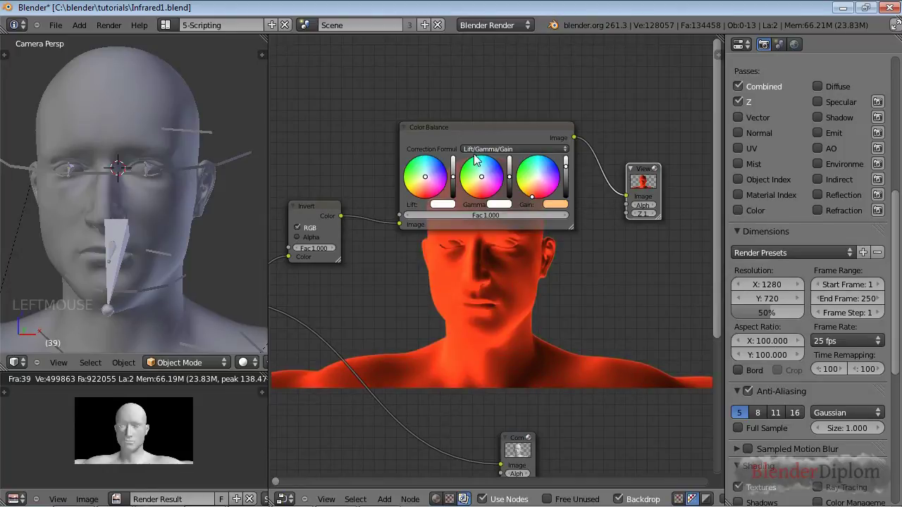
click(468, 80)
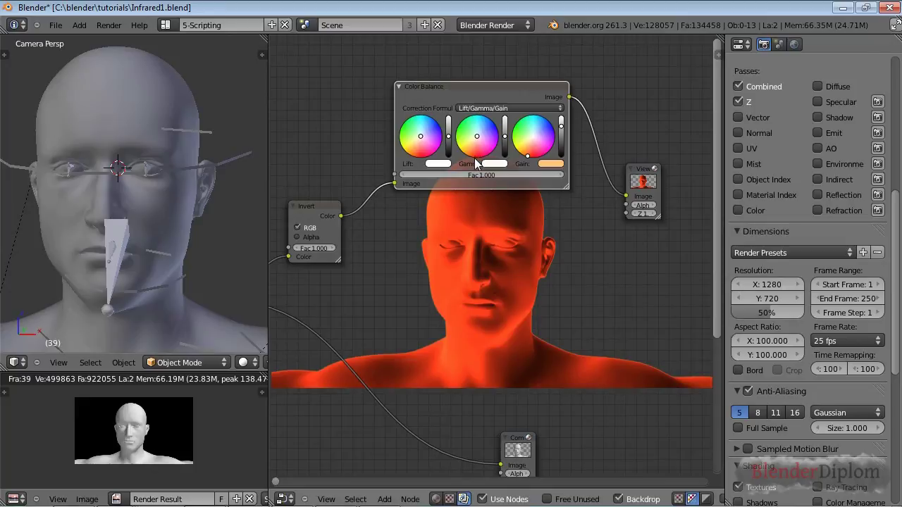
Ease the gamma colour to pale peach and tint the lift colour orange
click(119, 163)
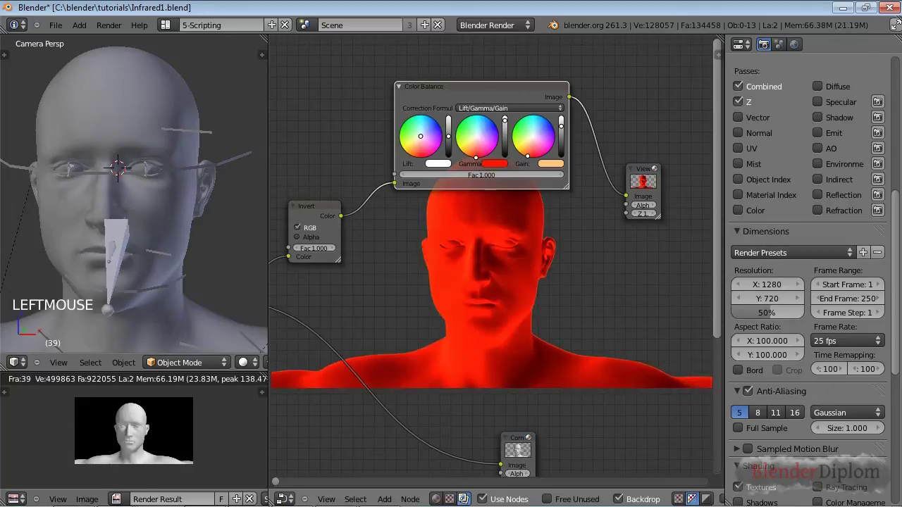
click(463, 131)
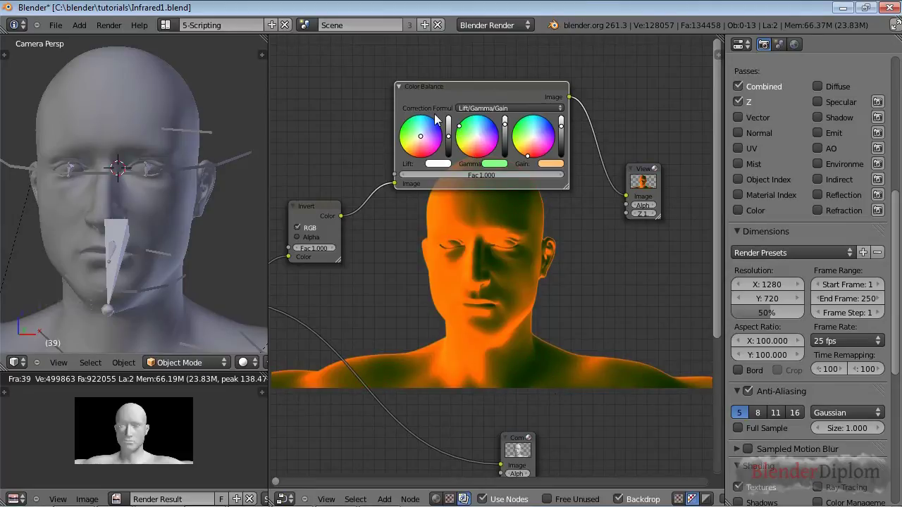
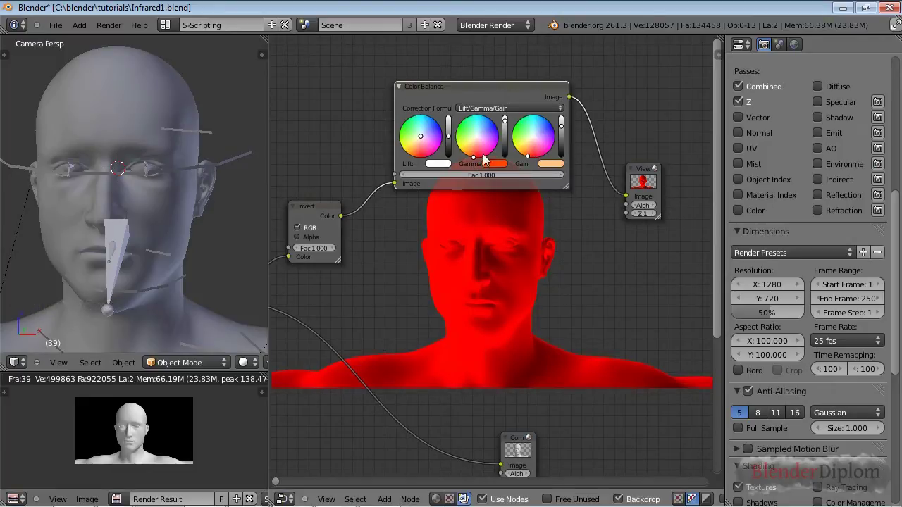
click(119, 164)
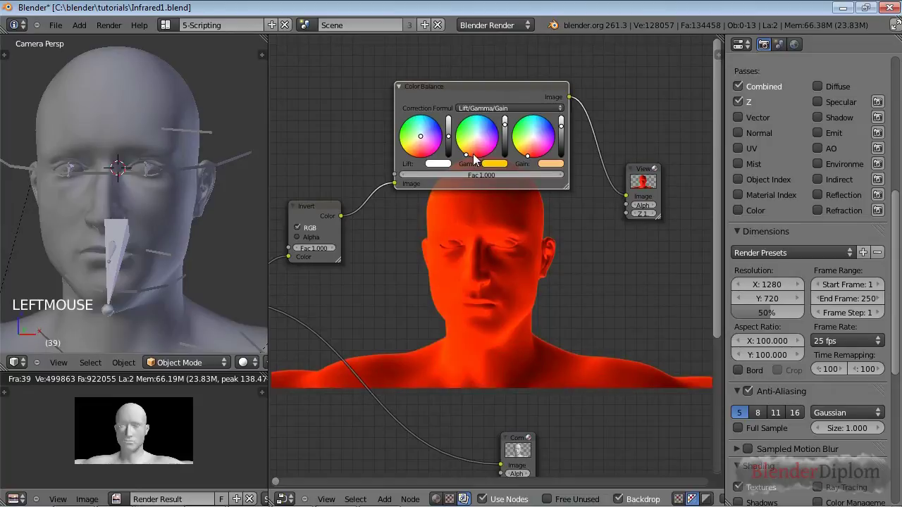
click(501, 155)
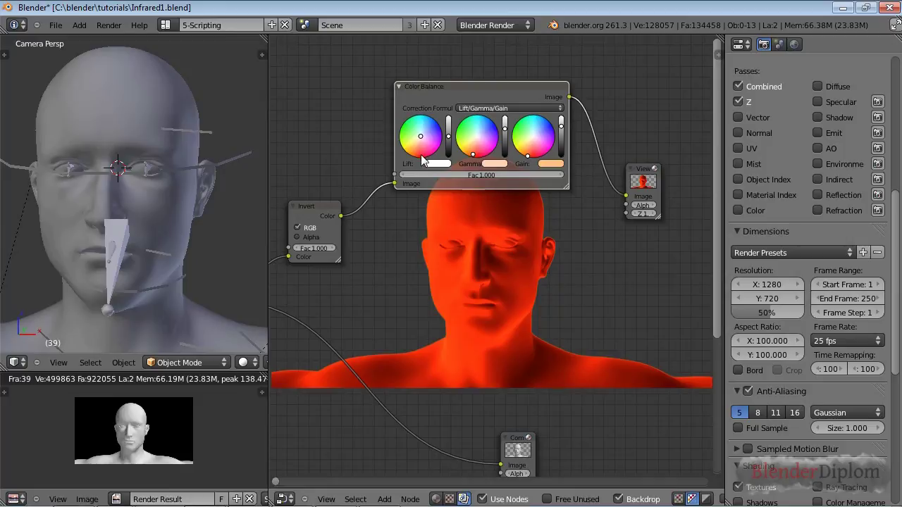
click(425, 164)
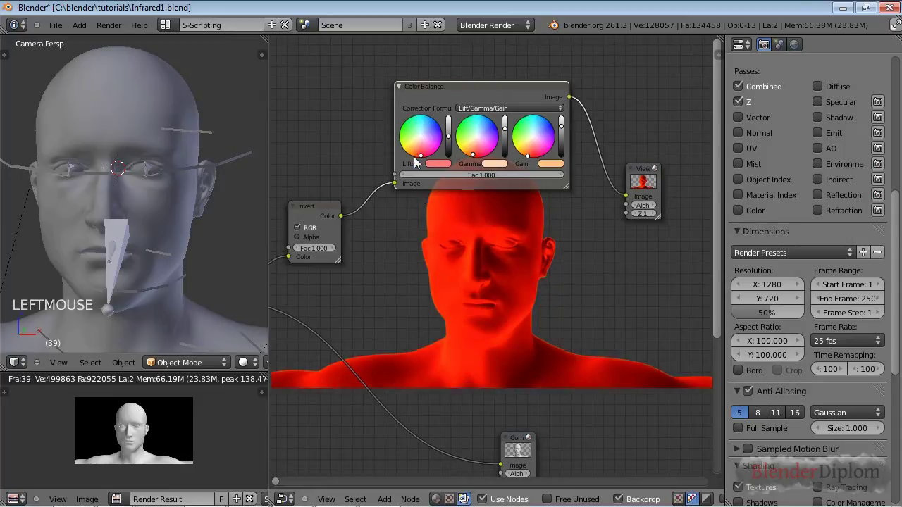
click(119, 163)
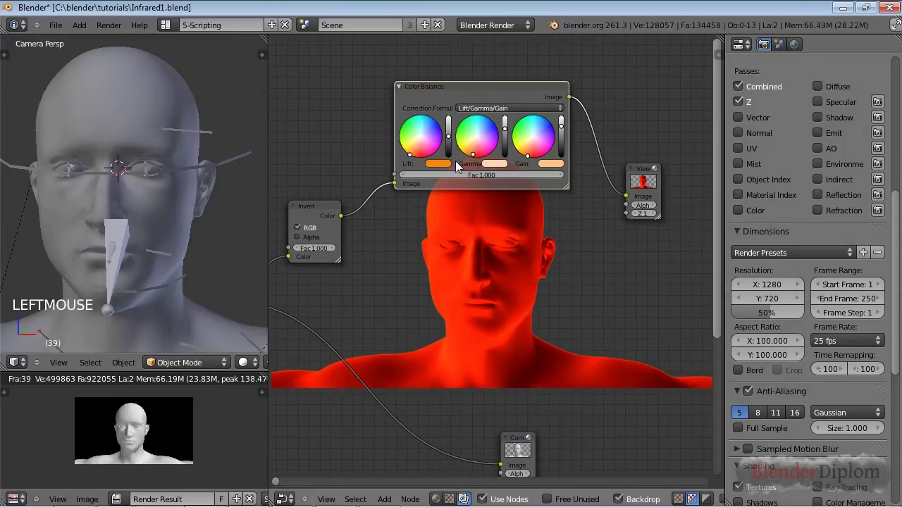
click(119, 164)
Reframe the nodes, move the Viewer, and place a Double Edge Mask node above the composite output
scroll(down, 3)
middle_click(119, 164)
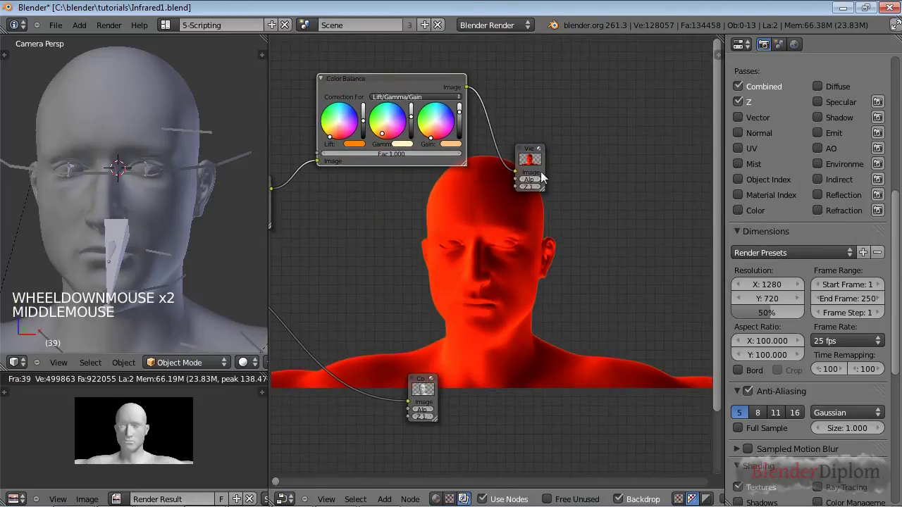
click(587, 109)
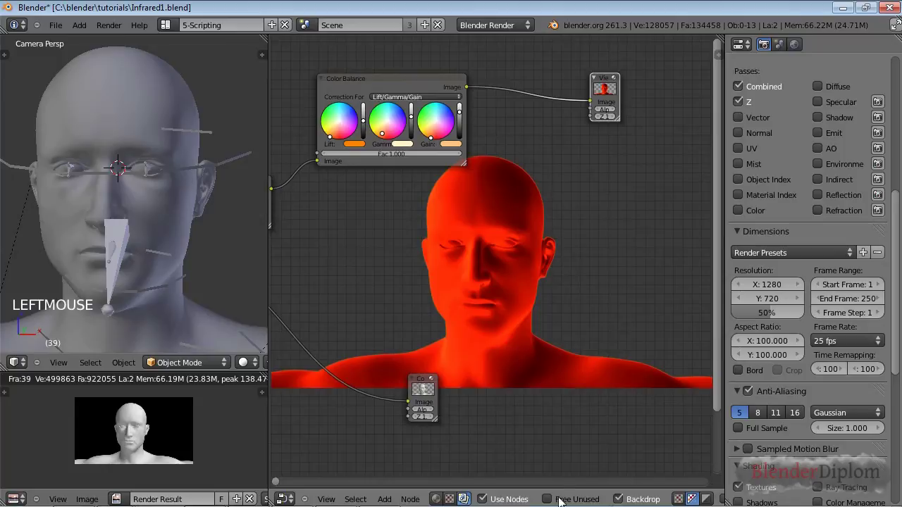
key(shift+a)
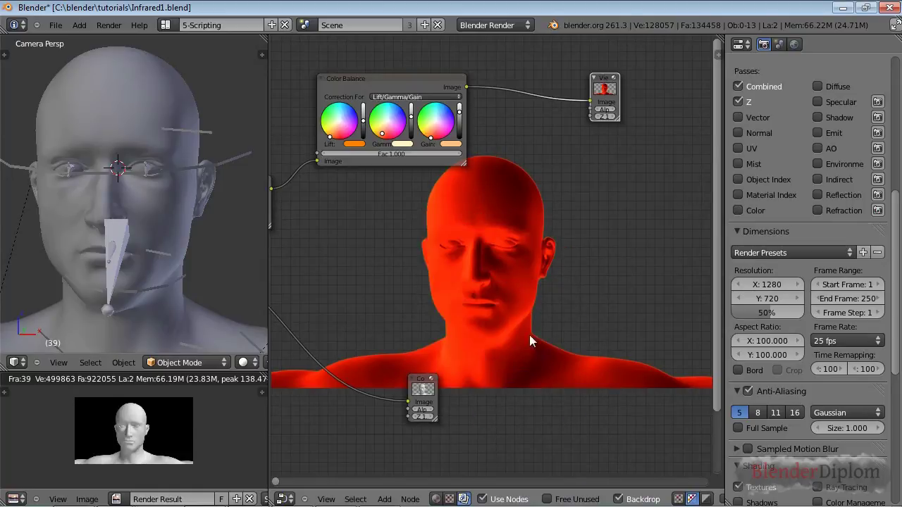
scroll(down, 3)
click(433, 245)
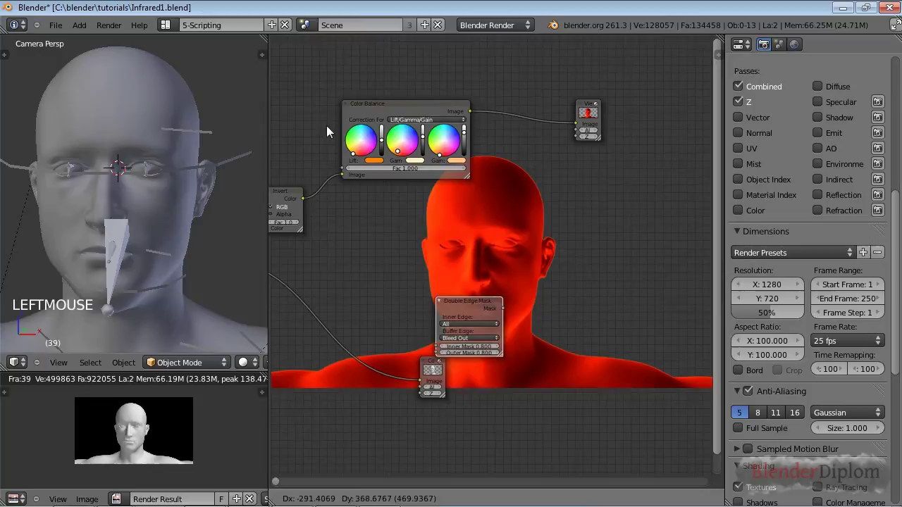
Duplicate the Viewer node and use it to preview the Double Edge Mask output as the backdrop
middle_click(394, 290)
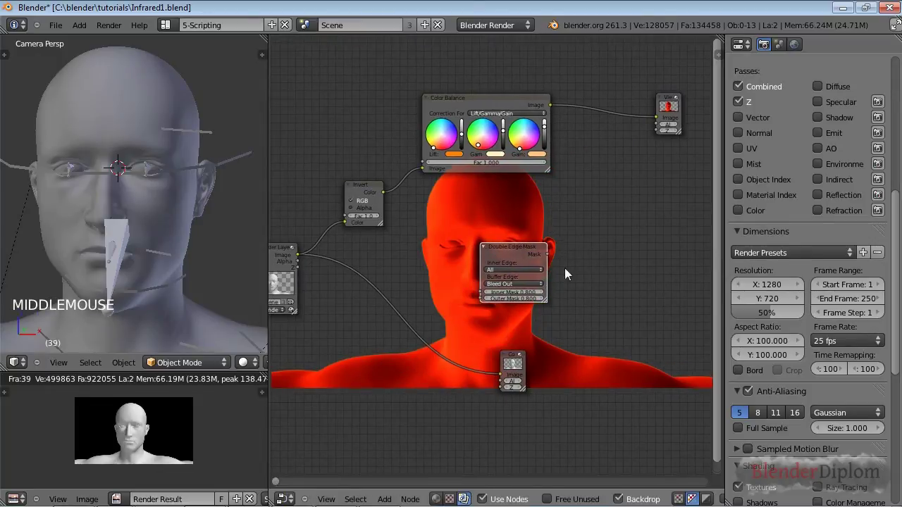
click(670, 101)
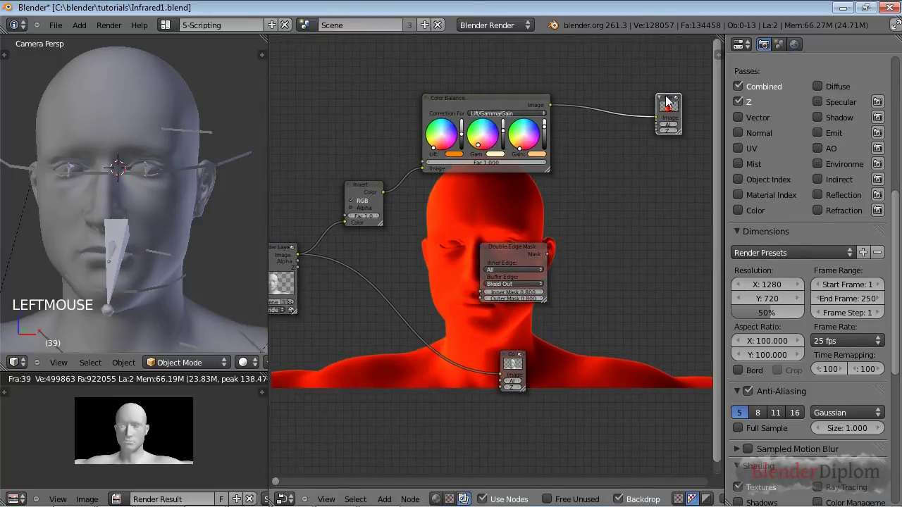
key(shift+d)
click(637, 240)
click(513, 256)
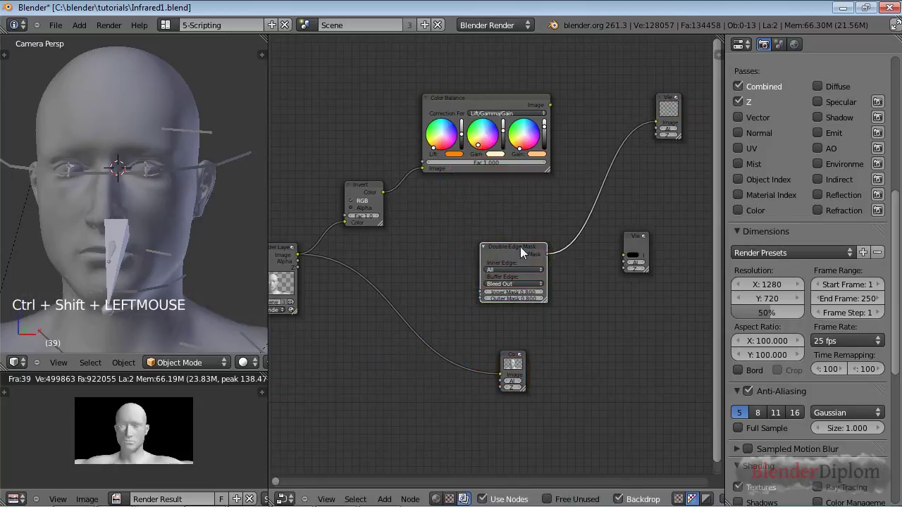
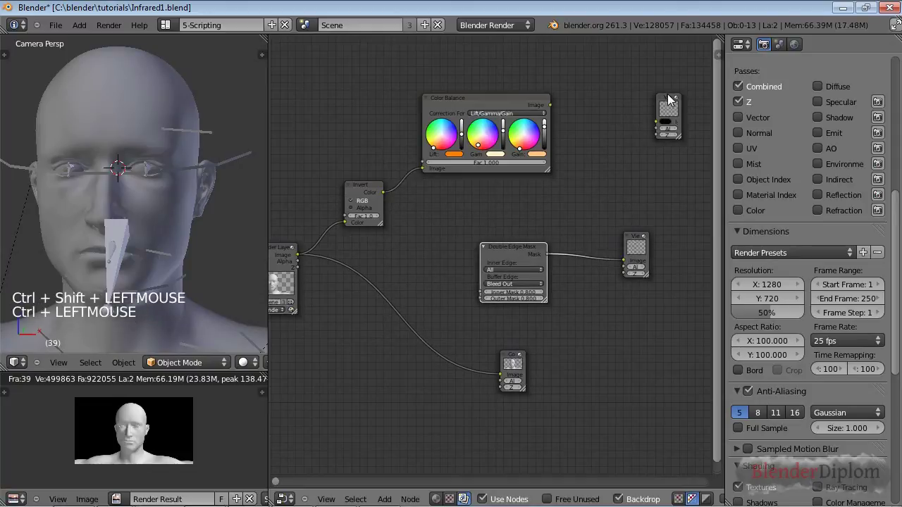
double_click(544, 111)
click(496, 104)
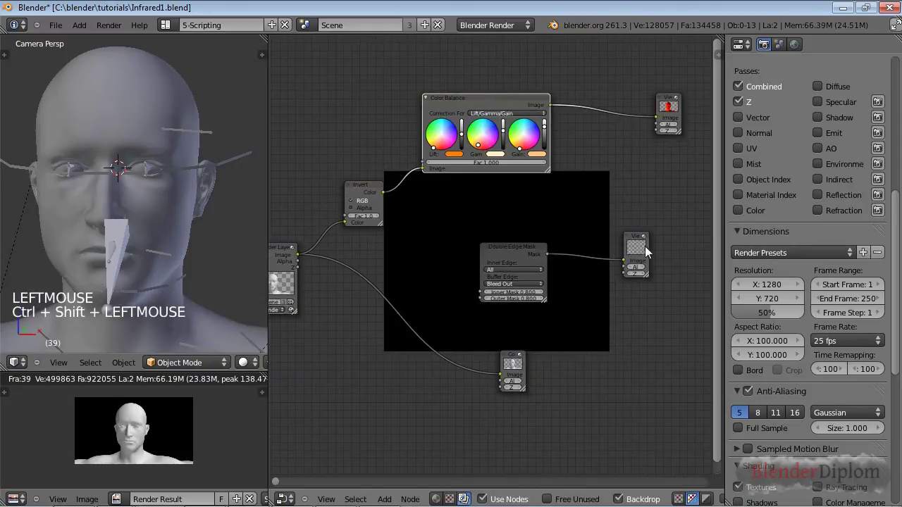
click(636, 242)
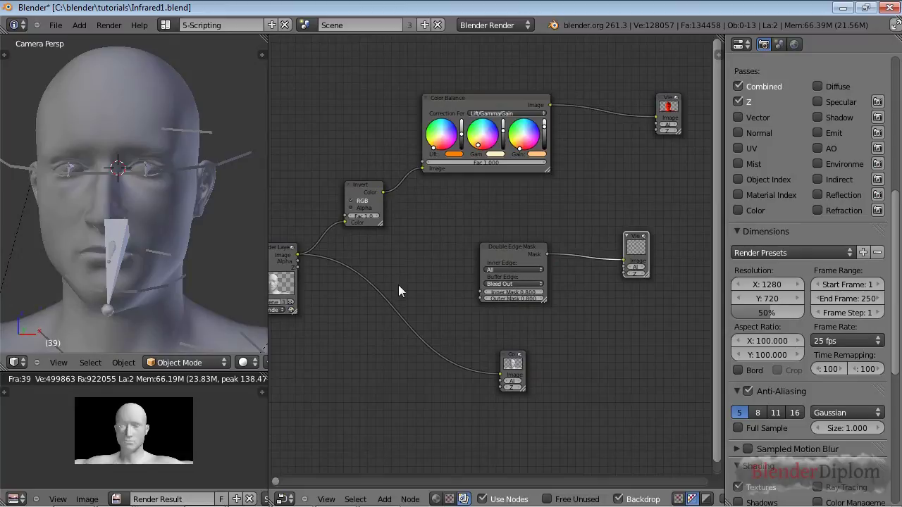
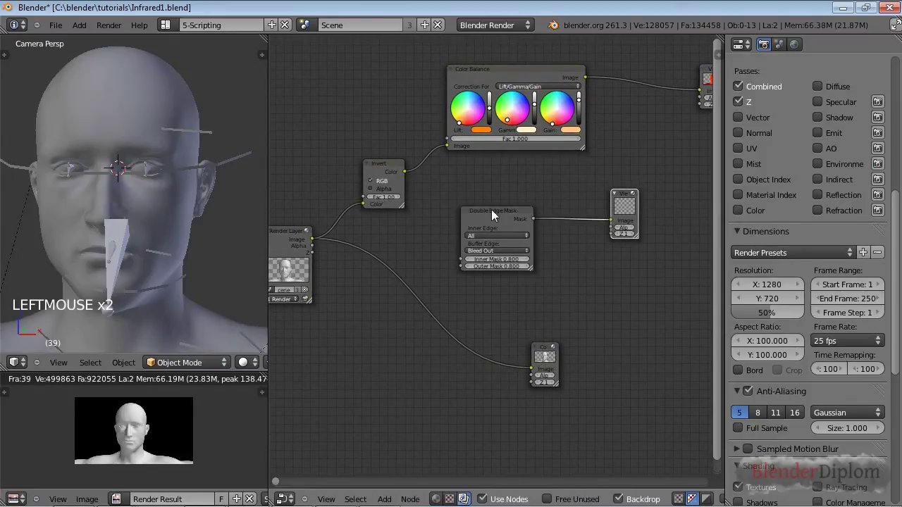
Wire the render layer into both the Inner Mask and Outer Mask inputs, giving a white head silhouette
click(418, 245)
click(463, 273)
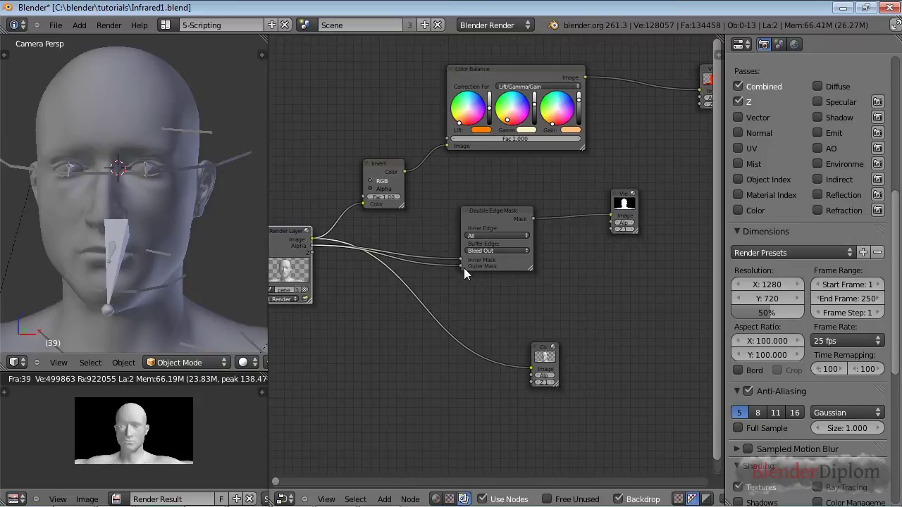
click(521, 209)
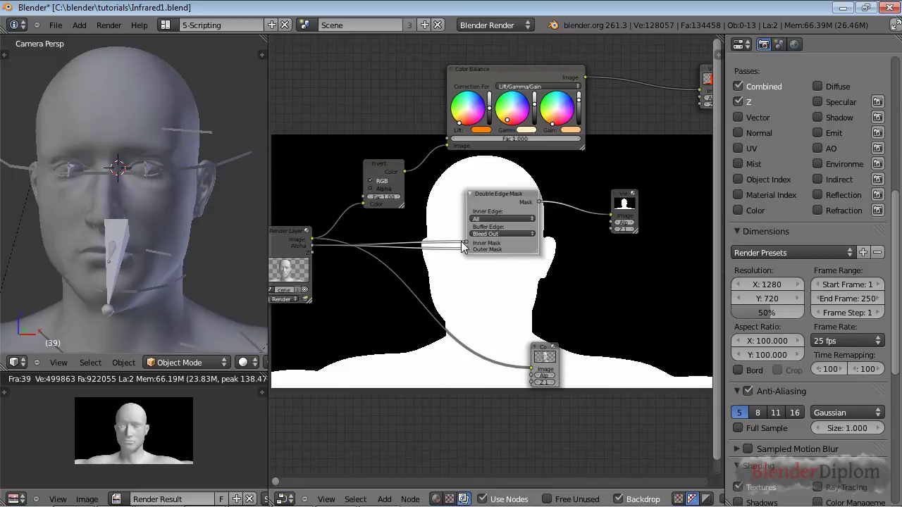
click(527, 196)
click(628, 199)
Link a Dilate/Erode node into the Inner Mask path at distance -50 and preview its output
key(shift+a)
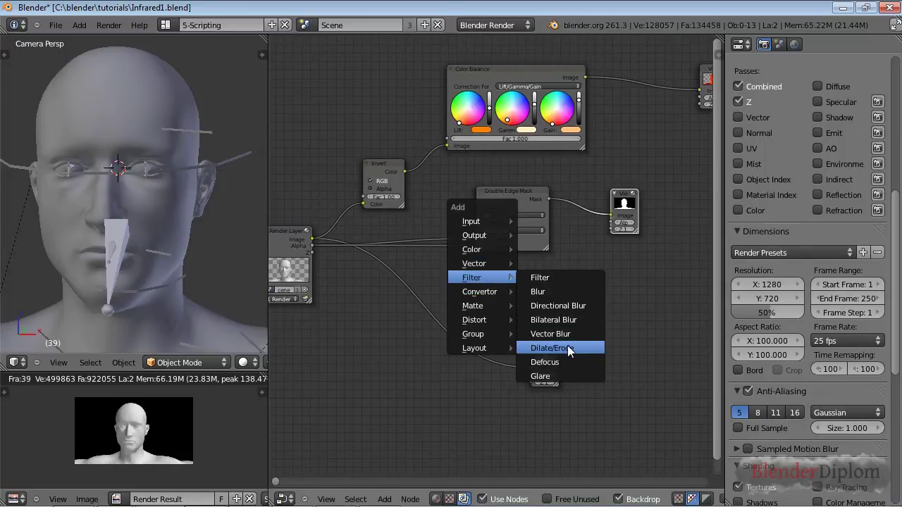
click(424, 287)
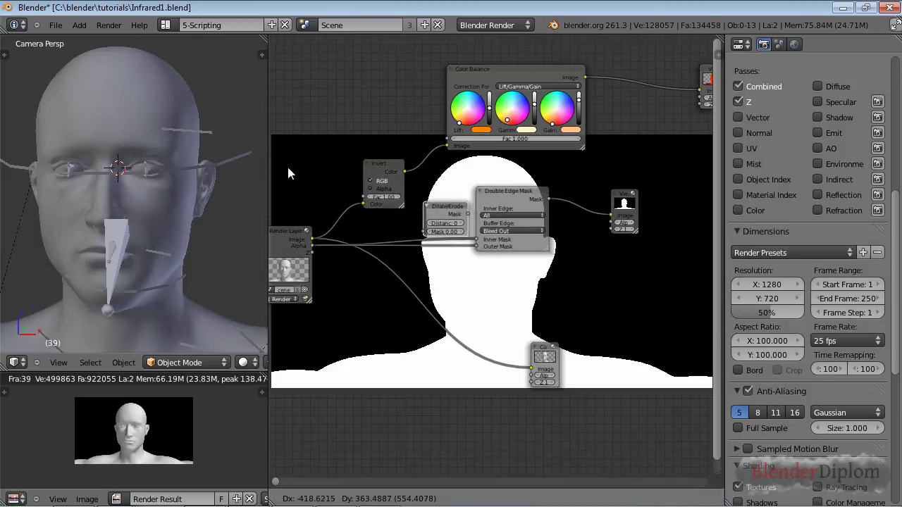
scroll(up, 3)
click(640, 202)
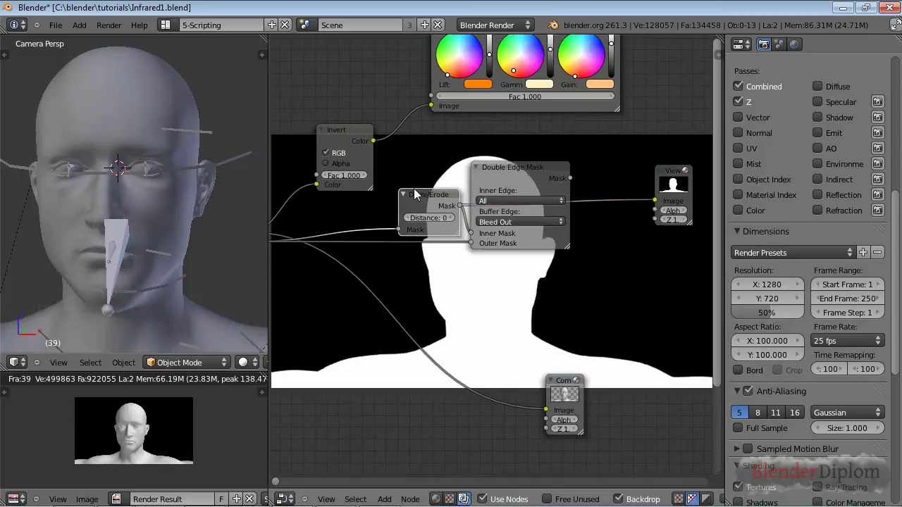
click(434, 210)
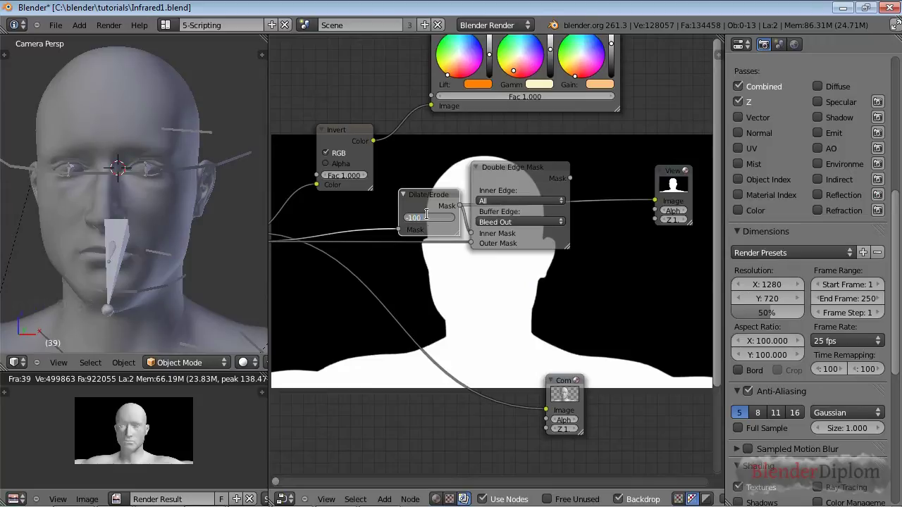
click(578, 125)
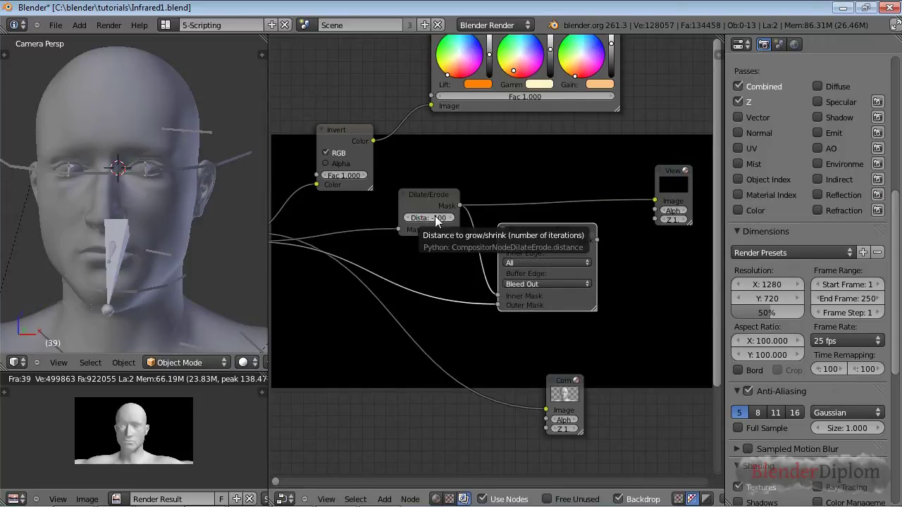
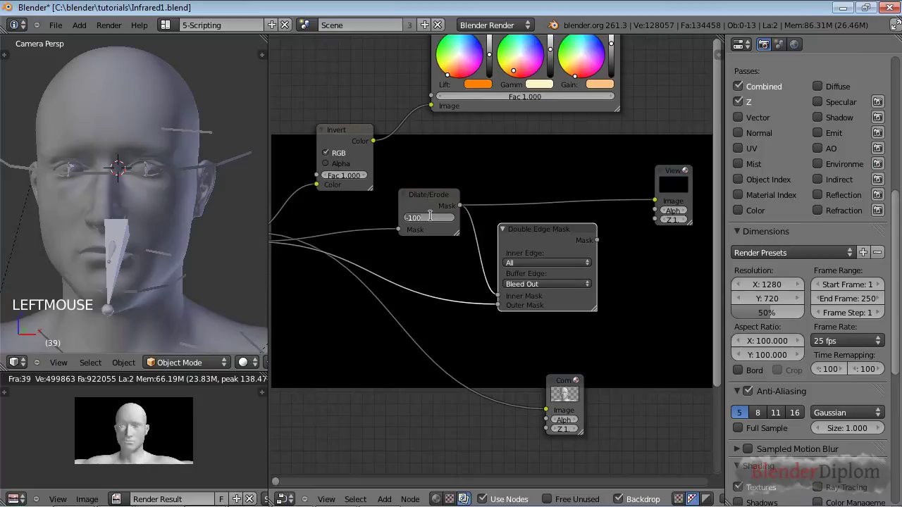
Reposition the Viewer node and connect the Double Edge Mask's Mask output to it
middle_click(545, 362)
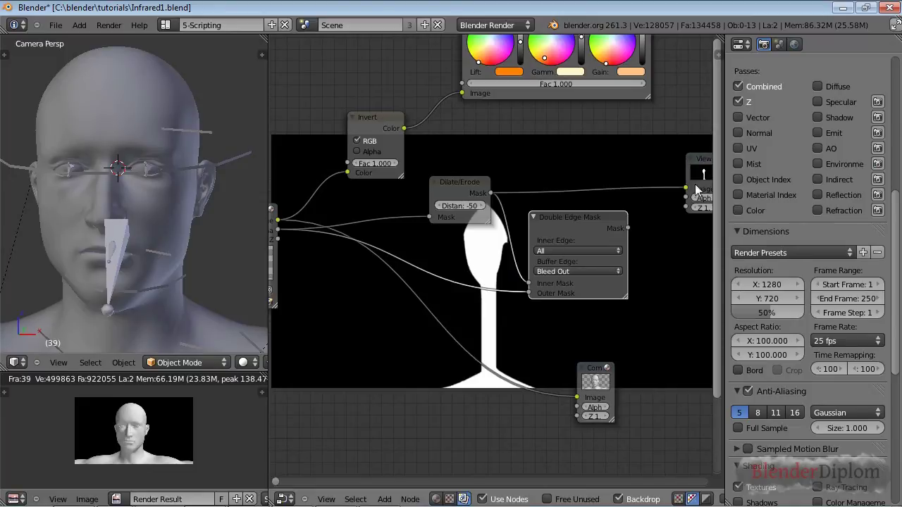
click(661, 139)
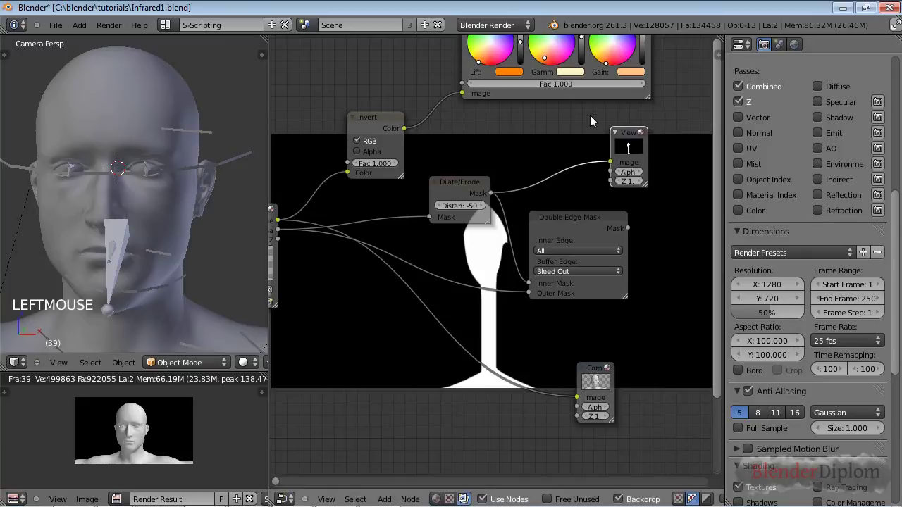
click(549, 211)
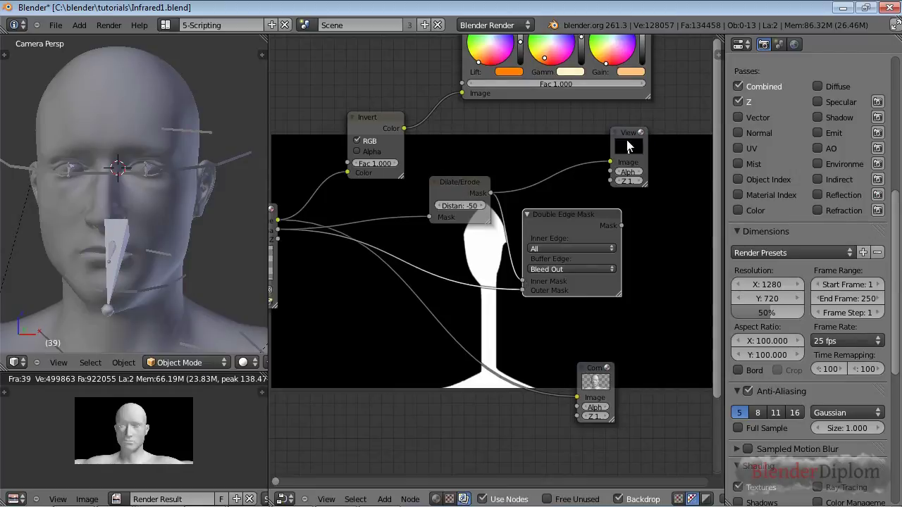
click(672, 141)
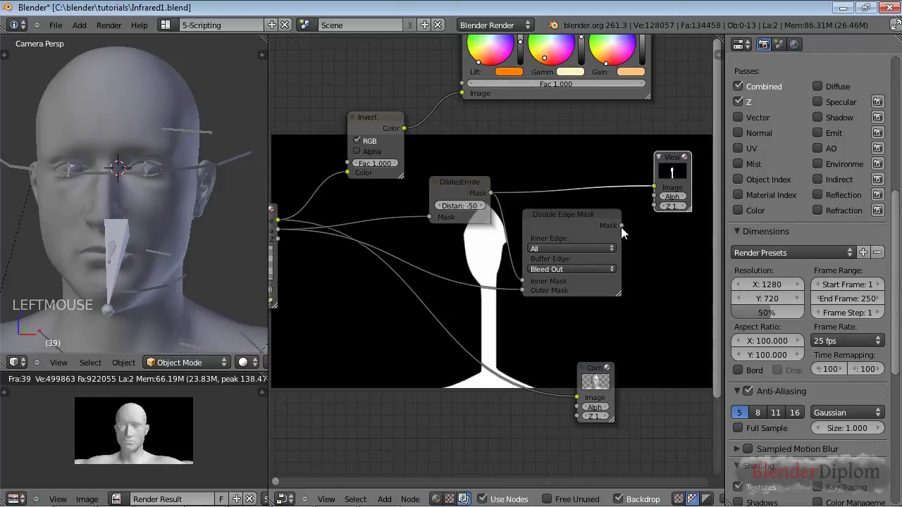
click(646, 189)
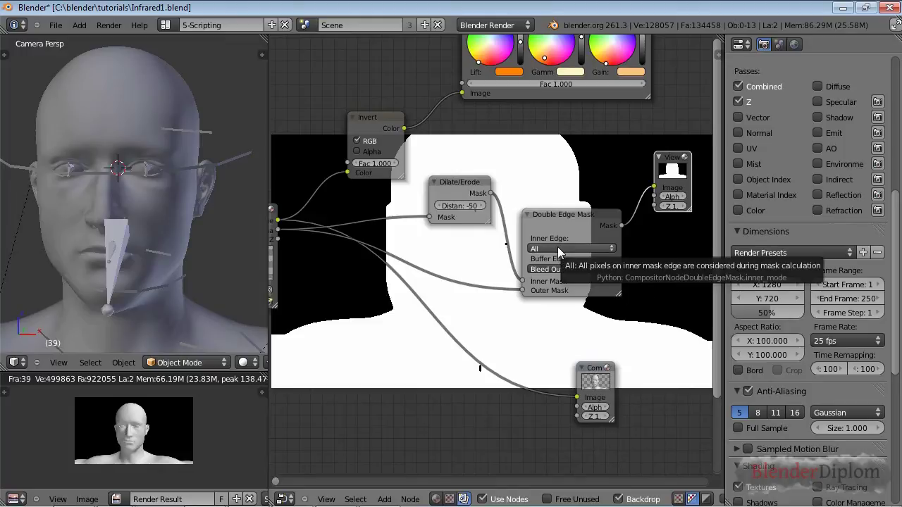
click(560, 184)
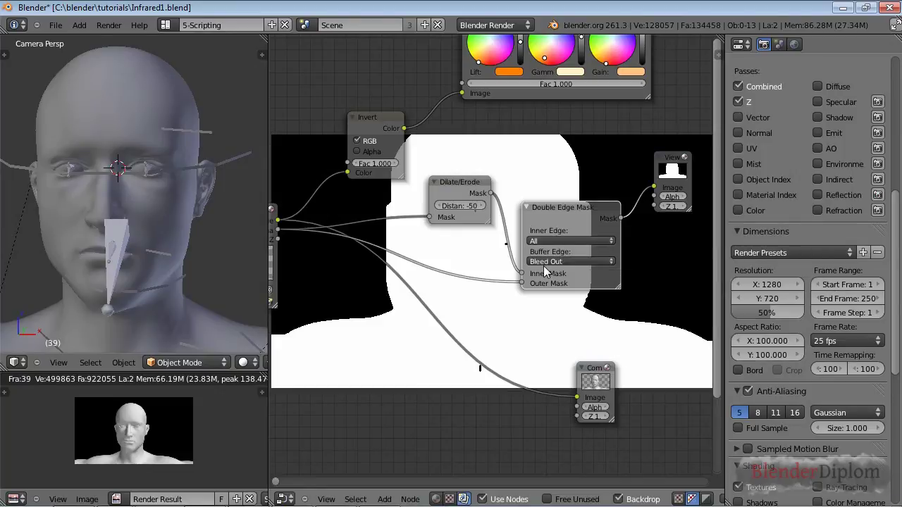
Rearrange the Dilate/Erode, Double Edge Mask and Viewer nodes into a tidier layout
scroll(down, 3)
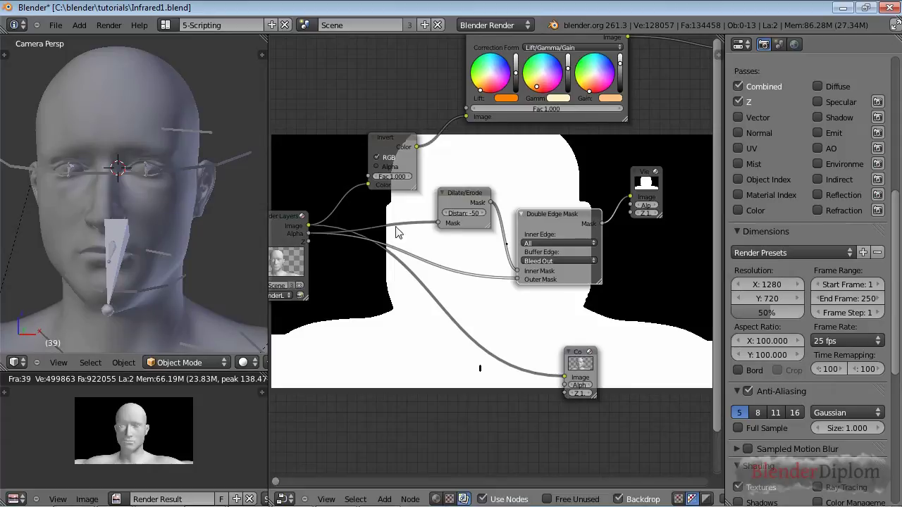
click(434, 203)
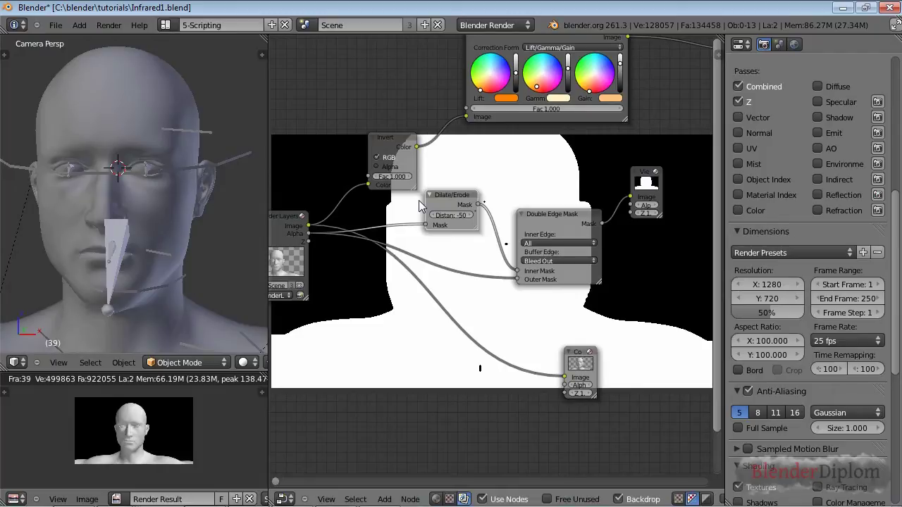
click(573, 223)
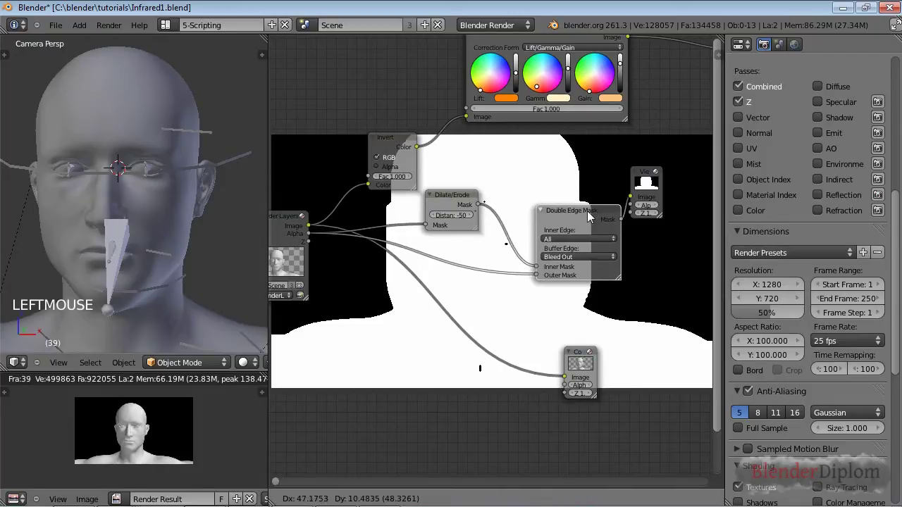
click(700, 178)
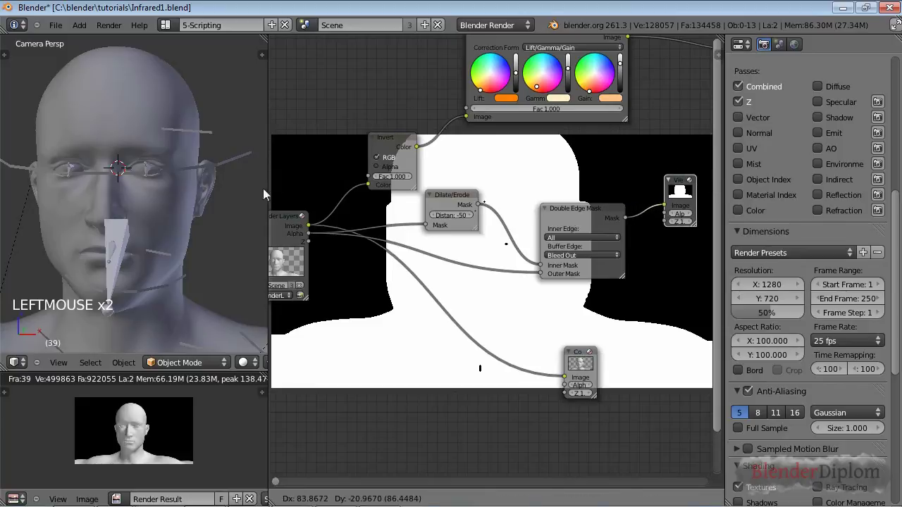
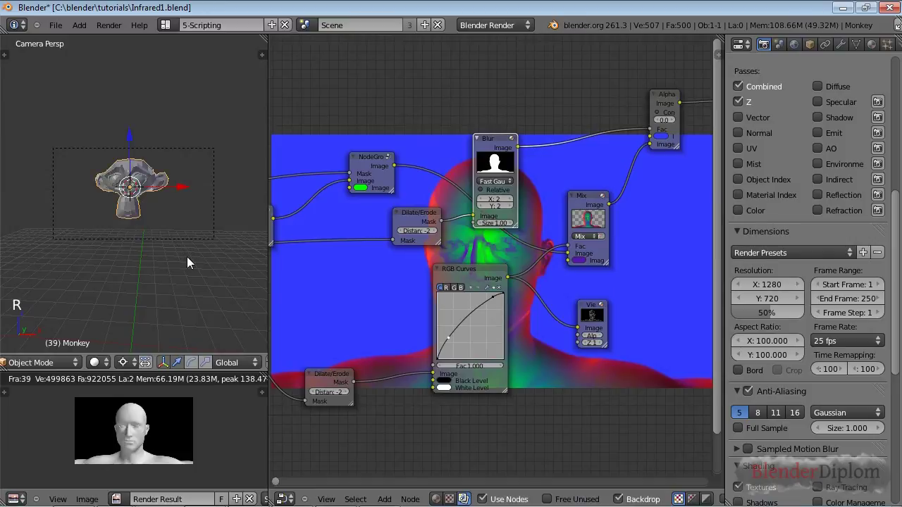
Add a Circle mesh at the 3D cursor beside the subdivided Monkey and start rotating it
key(ctrl+2)
key(t)
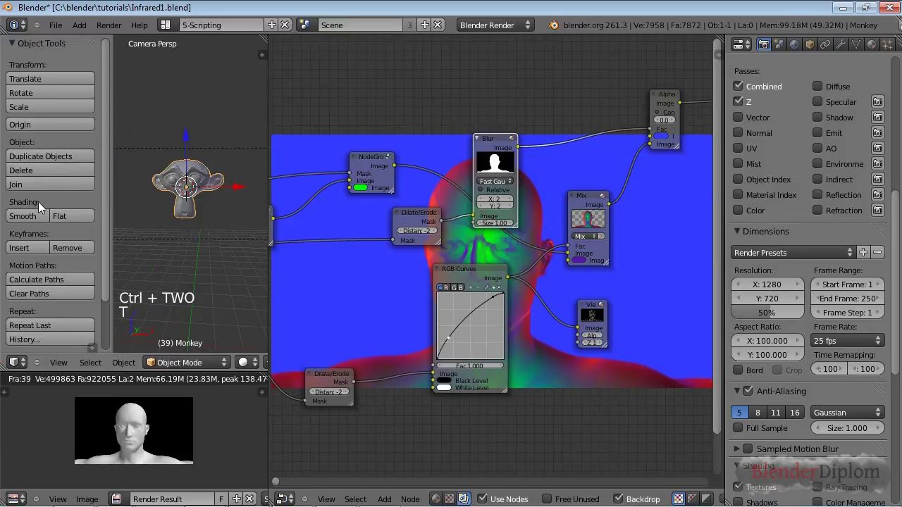
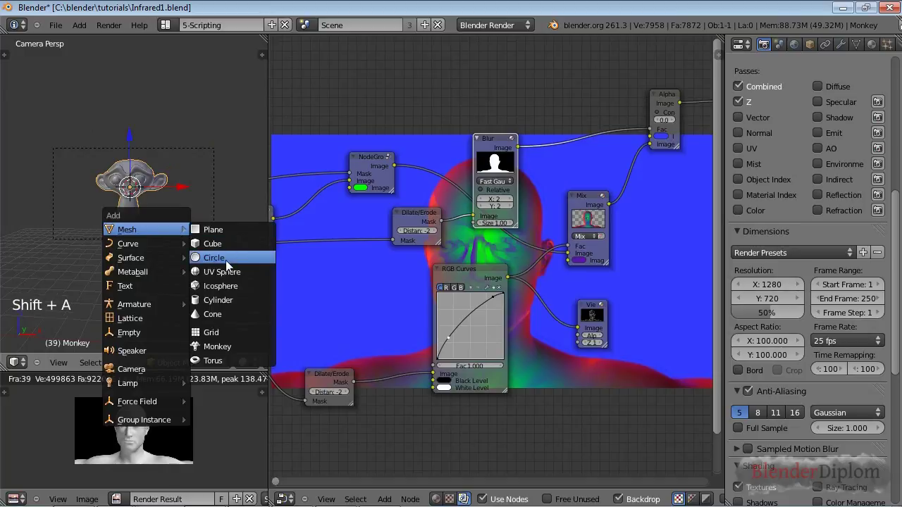
key(F6)
key(F6)
key(r)
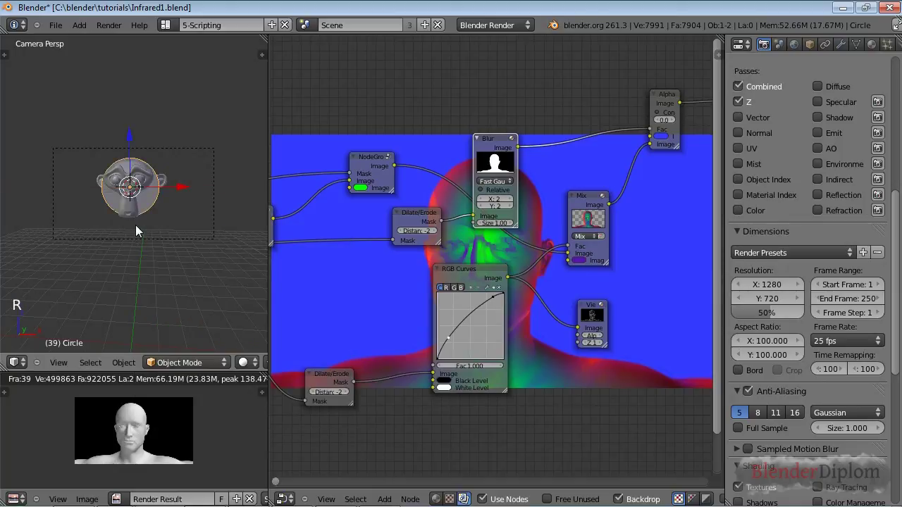
Adjust the viewport and node view before editing the scene's render layers
key(s)
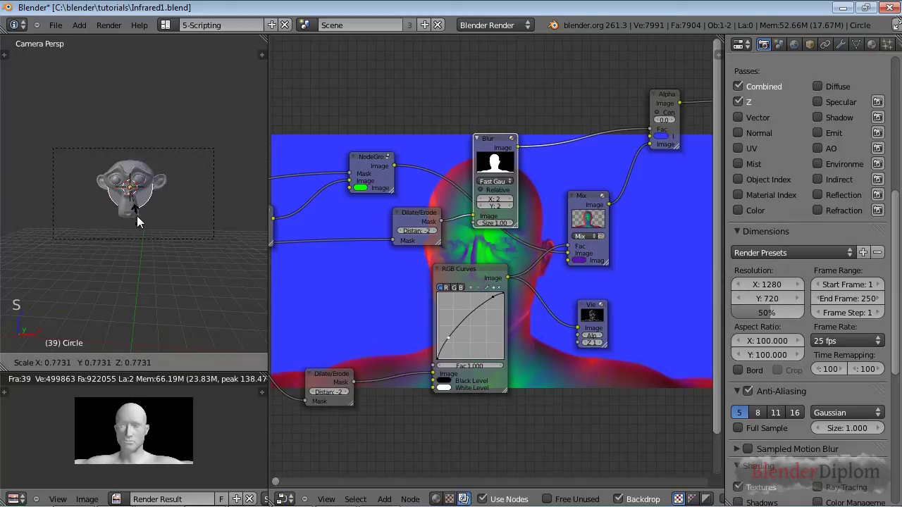
click(143, 220)
middle_click(212, 367)
middle_click(227, 369)
key(m)
key(shift+3)
scroll(up, 3)
Add a second render layer beside '1 RenderLayer' with the Sky pass included
click(827, 193)
click(888, 186)
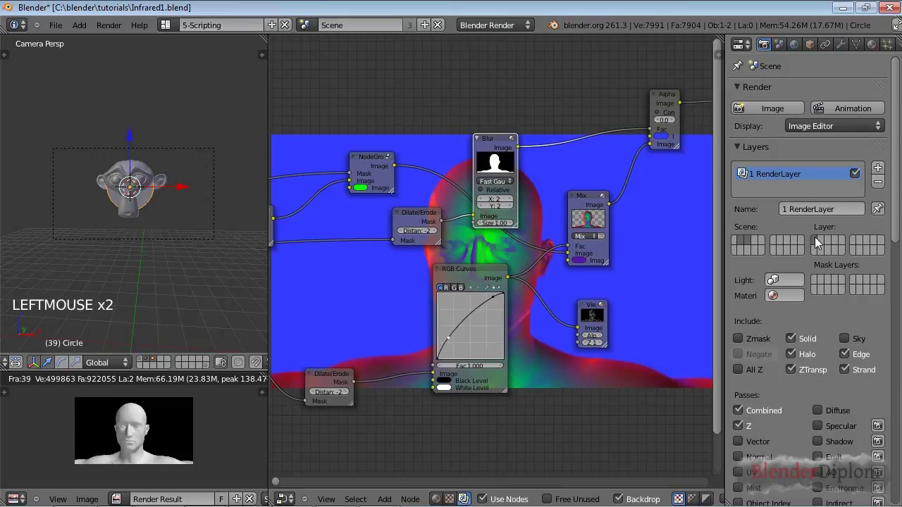
click(828, 249)
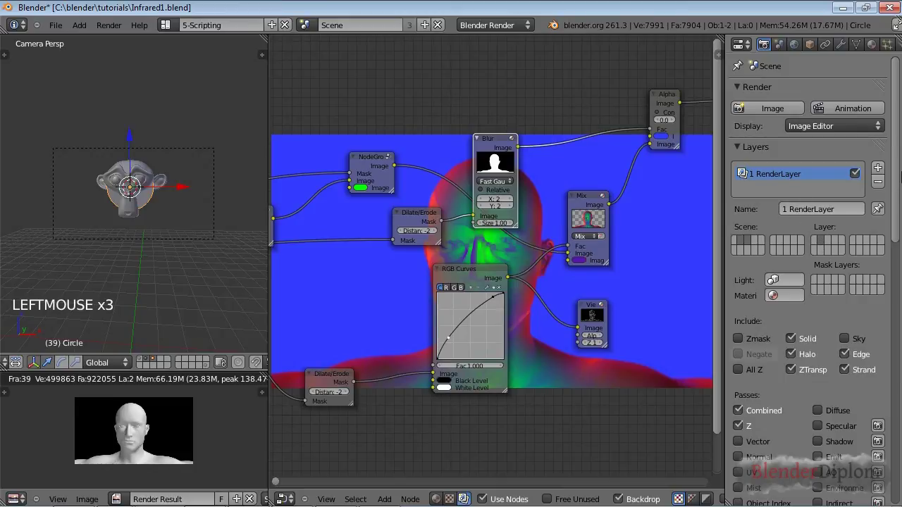
click(883, 172)
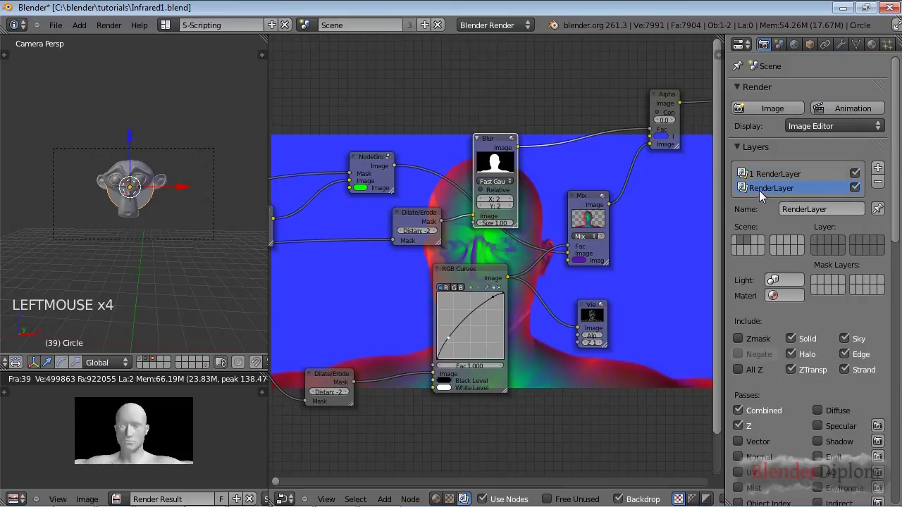
click(835, 246)
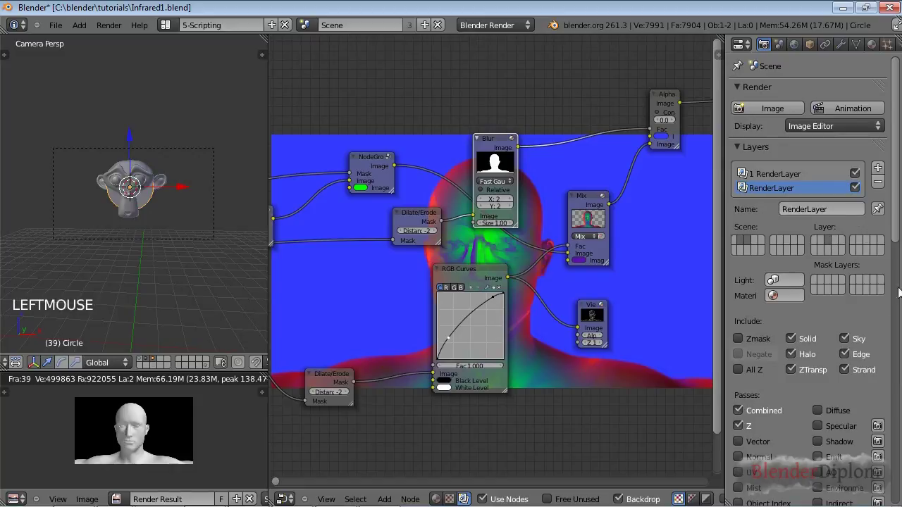
scroll(down, 3)
middle_click(482, 357)
scroll(down, 3)
scroll(up, 3)
Frame the whole node network and render so the backdrop shows the monkey silhouette
key(ctrl+s)
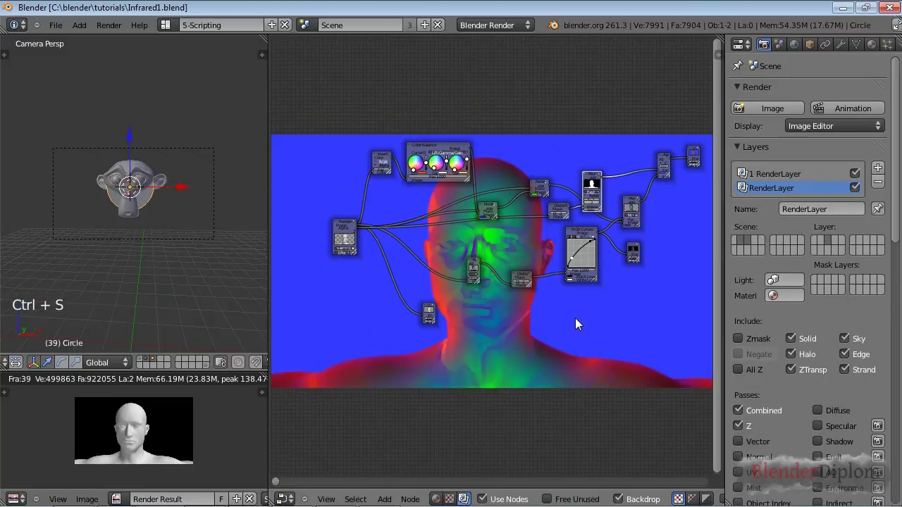
key(F12)
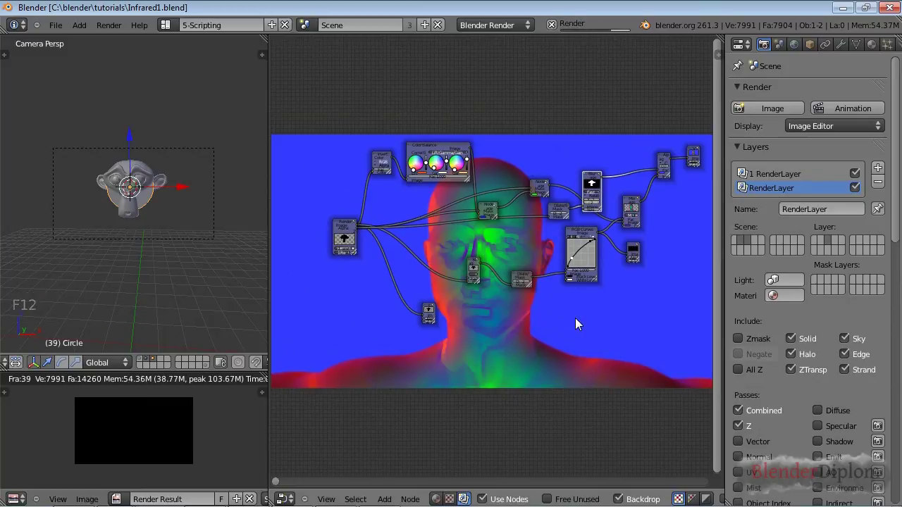
scroll(up, 3)
scroll(down, 3)
scroll(down, 3)
scroll(down, 3)
middle_click(428, 369)
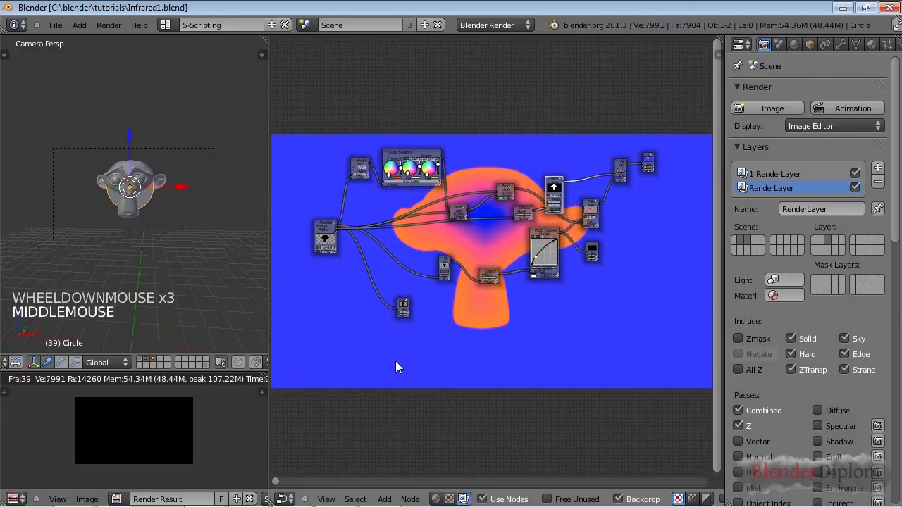
Box-select and delete the old compositor nodes, leaving the Render Layers node
key(a)
key(b)
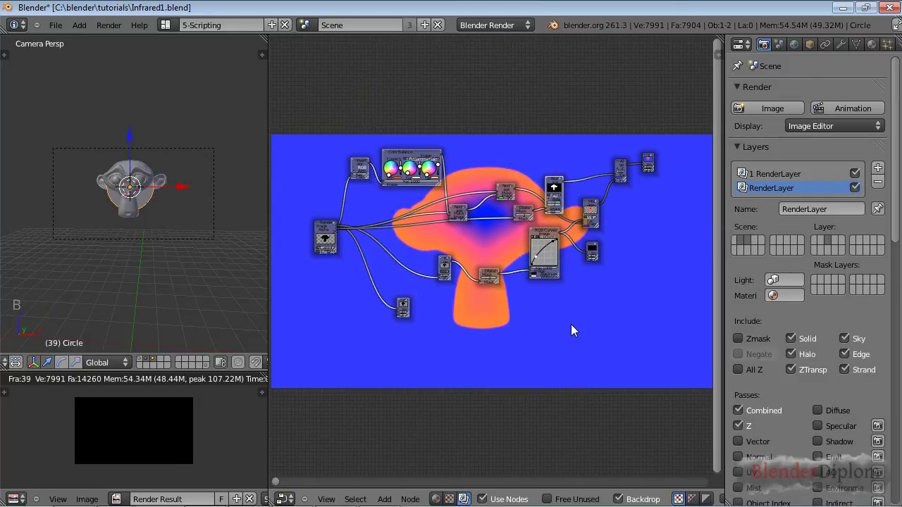
key(x)
scroll(up, 3)
middle_click(536, 280)
click(305, 226)
scroll(up, 3)
middle_click(422, 225)
scroll(up, 3)
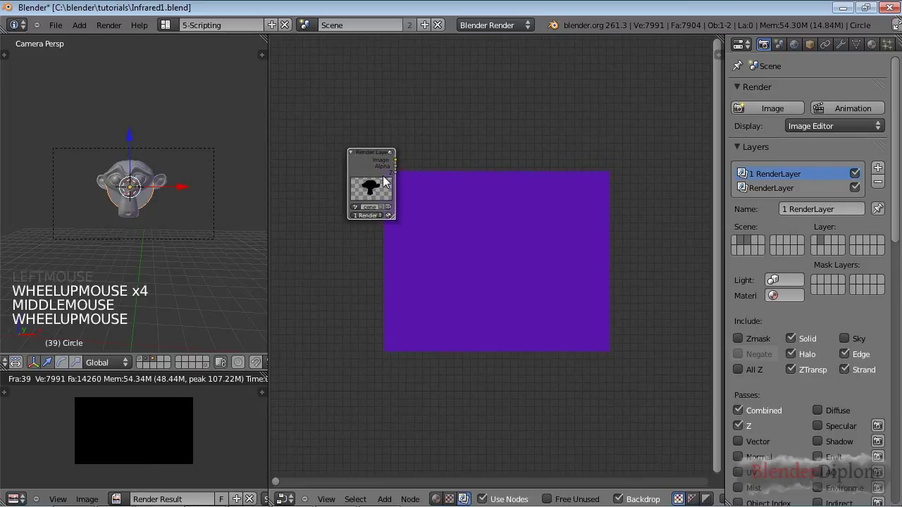
Duplicate the Render Layers node, assign it the other layer, and delete leftover nodes
key(shift+d)
click(390, 316)
click(365, 319)
click(787, 194)
scroll(down, 3)
middle_click(491, 282)
scroll(down, 3)
click(687, 214)
key(x)
scroll(down, 3)
middle_click(624, 203)
scroll(up, 3)
Tidy the remaining Render Layers and Viewer nodes and bring up the add-node list
click(653, 281)
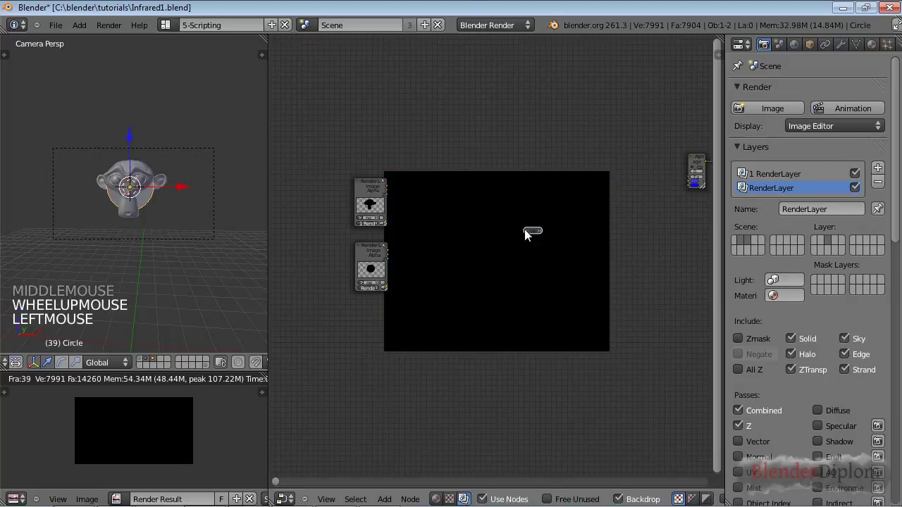
click(532, 235)
scroll(up, 3)
click(552, 215)
key(Tab)
click(554, 218)
key(shift+a)
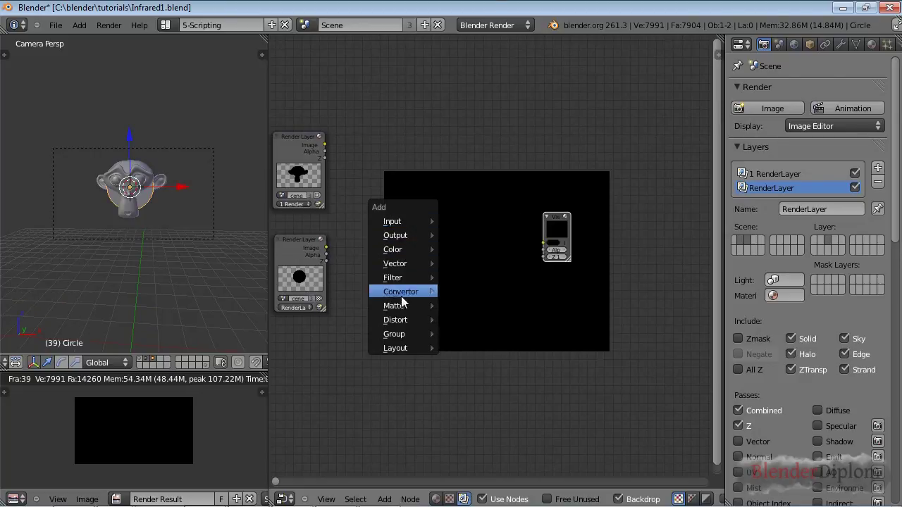
Add a Matte > Double Edge Mask node and wire a render layer's Alpha into it
click(535, 392)
click(329, 257)
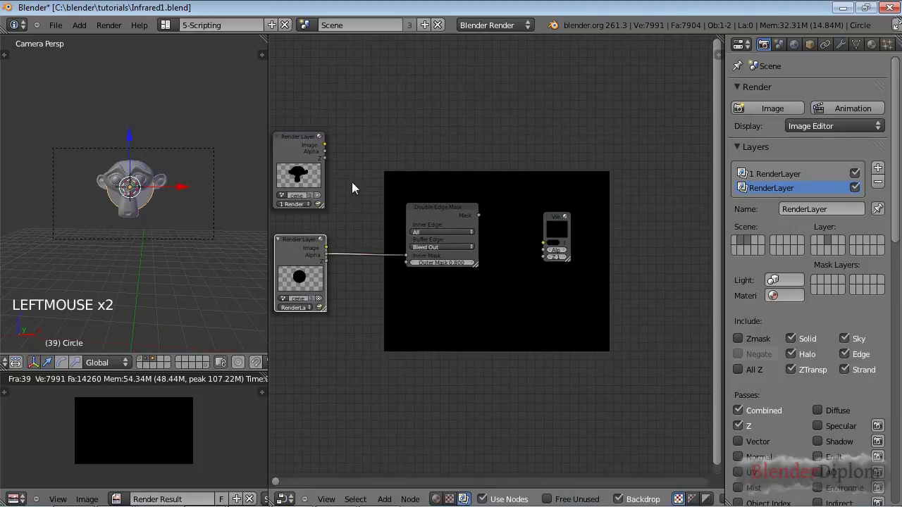
click(330, 154)
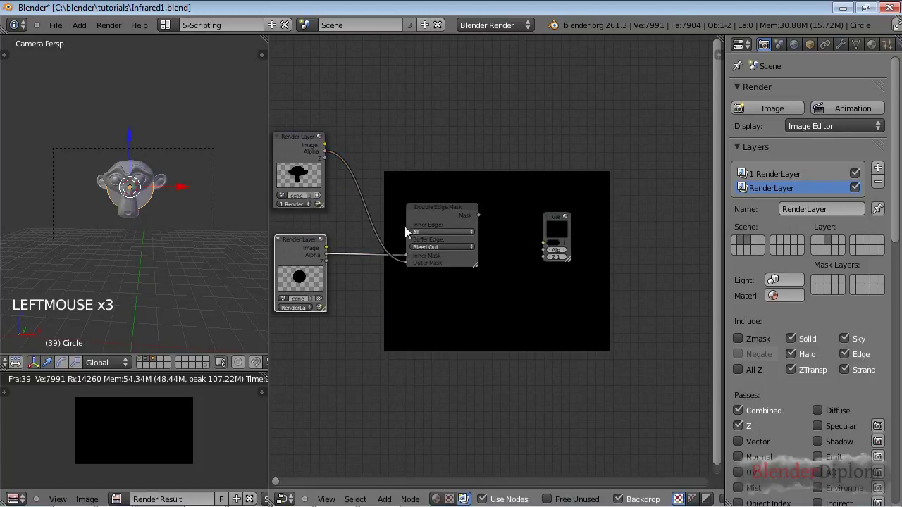
double_click(310, 226)
click(308, 347)
click(308, 310)
Set the upper Render Layers node to the circle layer and feed the Mask output to the Viewer
click(297, 275)
click(308, 277)
click(304, 260)
click(486, 217)
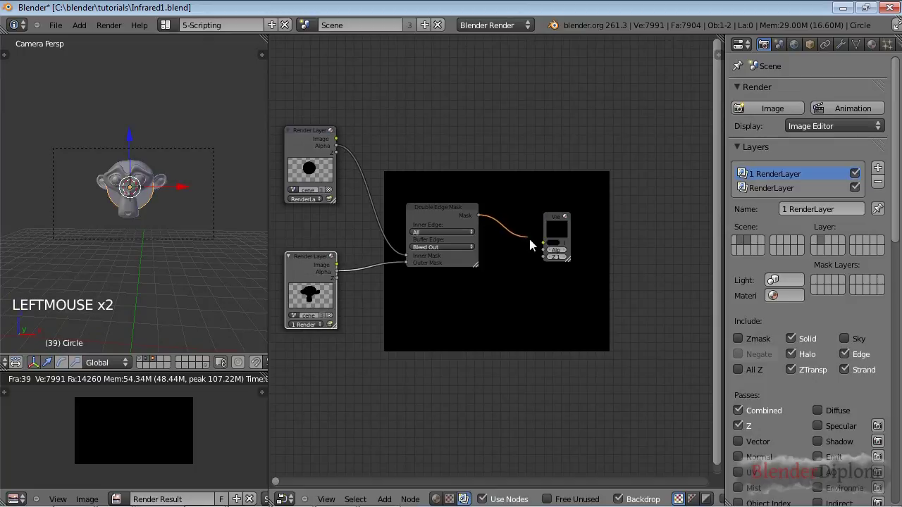
click(484, 217)
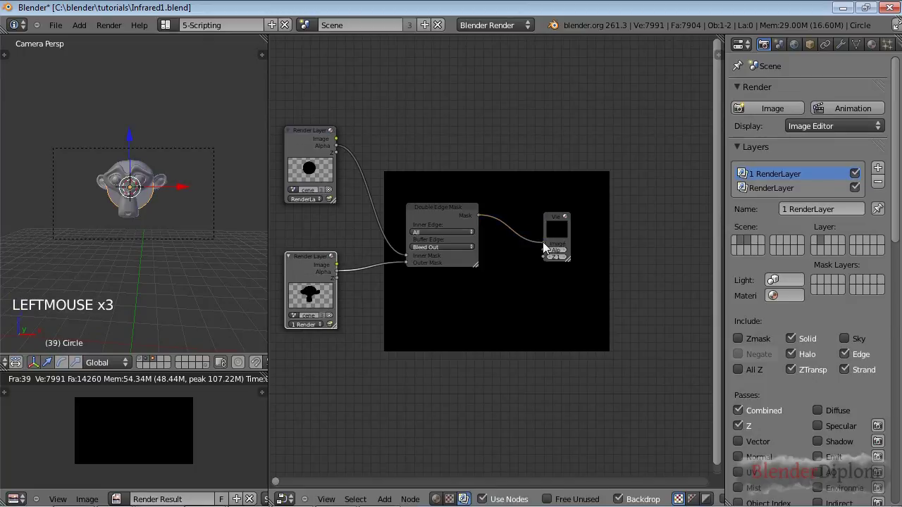
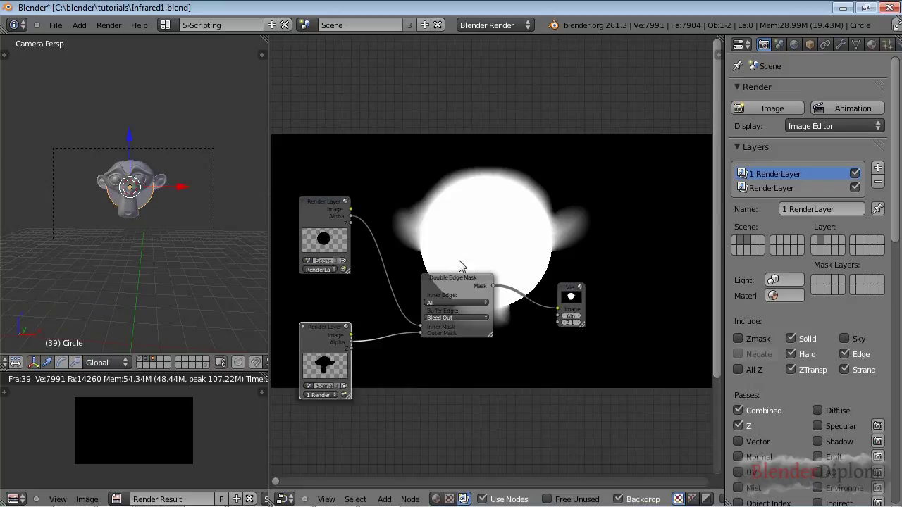
Adjust the circle in the 3D viewport and try a render of the mask
middle_click(483, 305)
right_click(157, 209)
key(s)
click(167, 206)
click(134, 138)
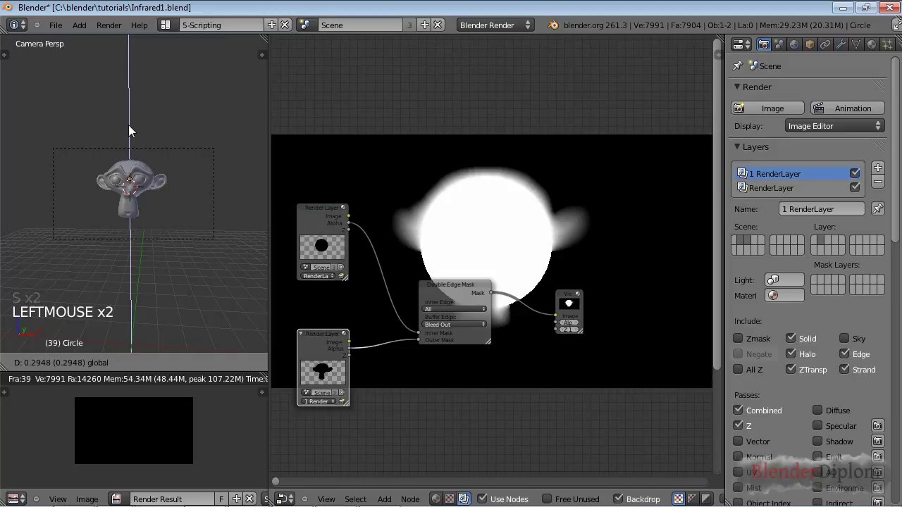
key(F12)
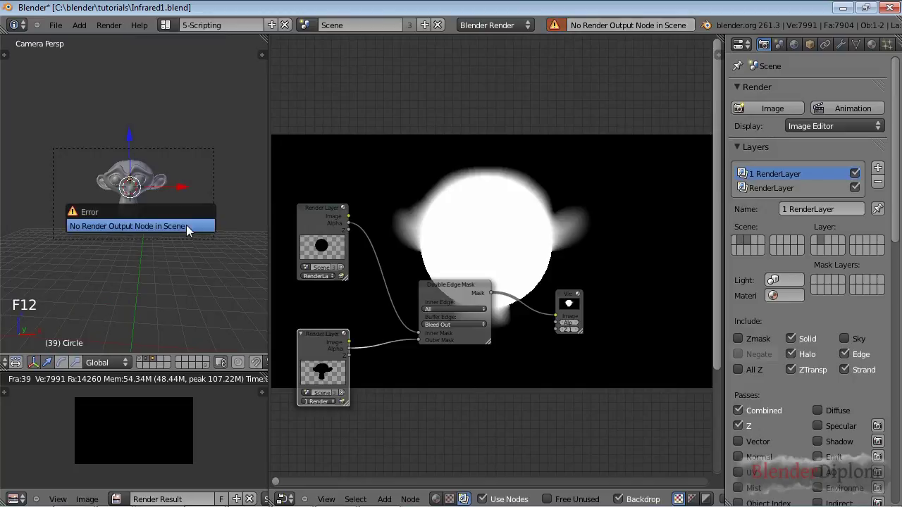
Add an Output > Composite node fed by the Mask output and render the soft white mask
key(shift+a)
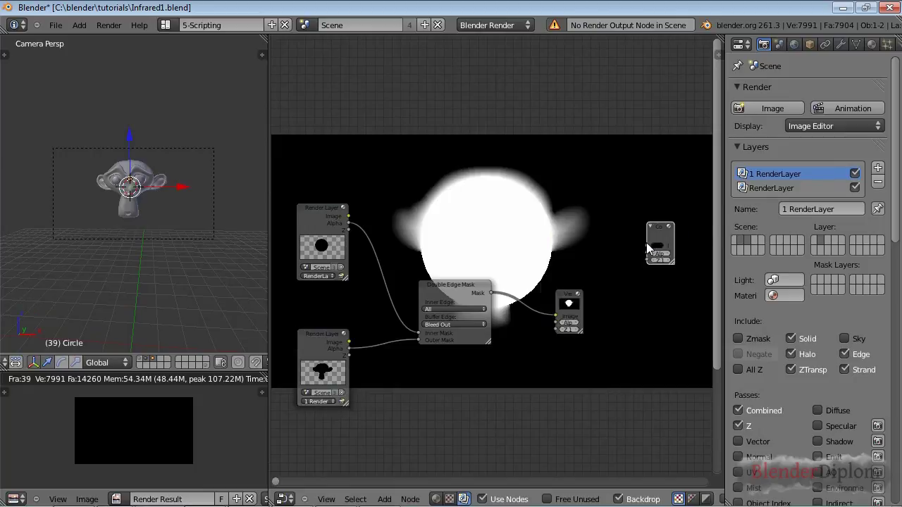
click(659, 234)
click(499, 298)
key(F12)
middle_click(521, 320)
middle_click(557, 365)
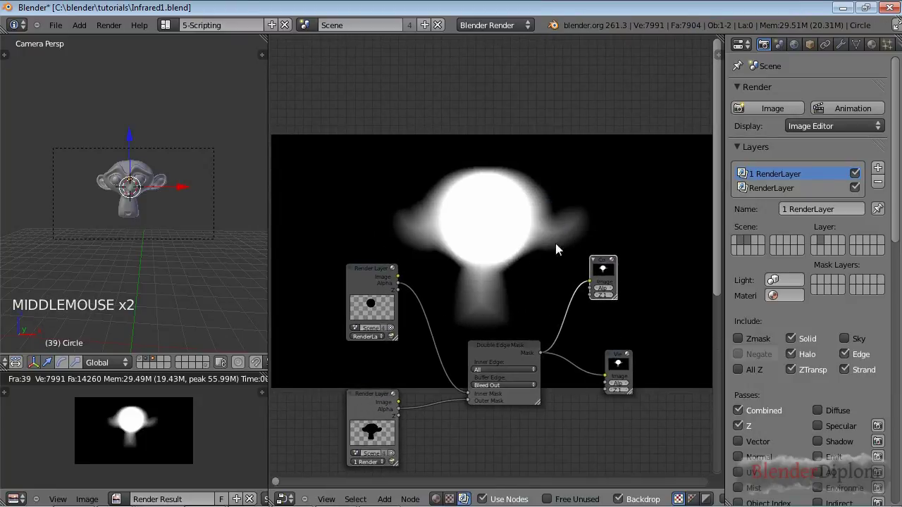
Select the circle behind the monkey and scale it up to cover much more of the frame
click(469, 398)
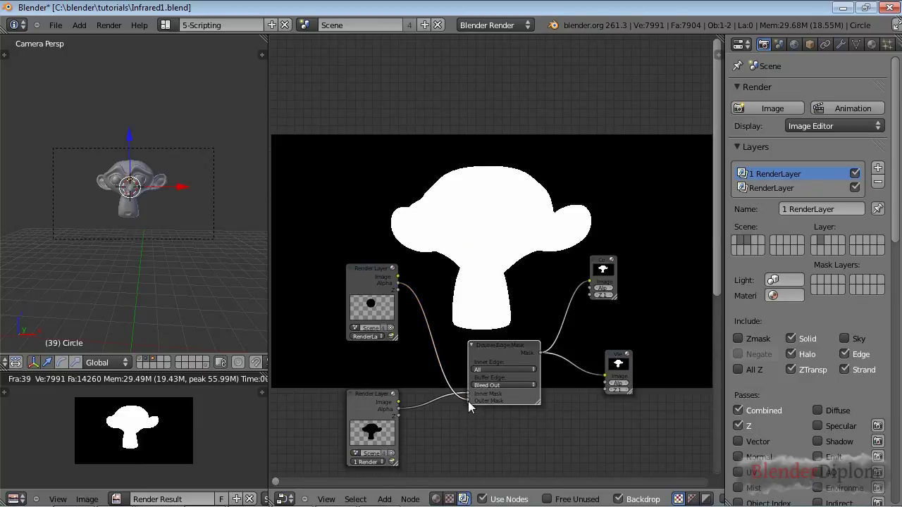
click(460, 406)
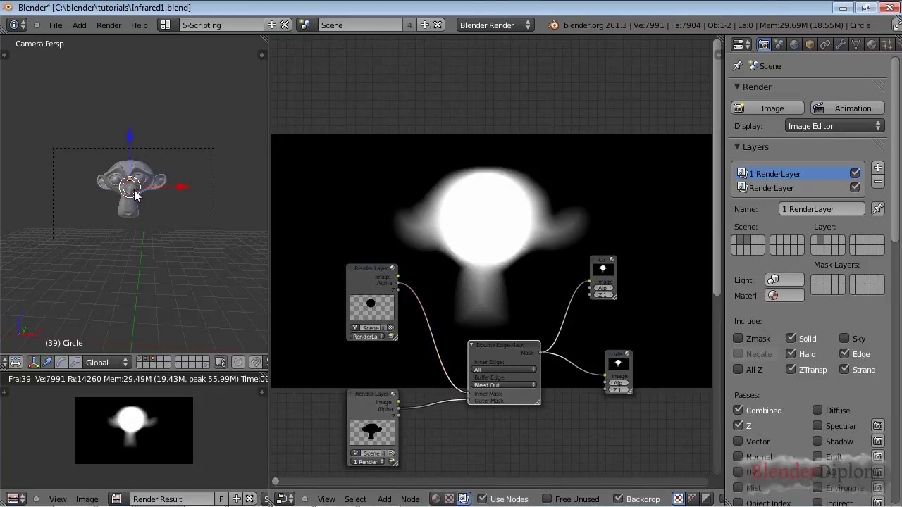
key(z)
key(s)
click(188, 220)
click(137, 164)
key(s)
click(164, 189)
Leave edit and wireframe modes, render again and rewire the mask links
key(Tab)
key(Tab)
key(z)
key(F12)
click(469, 401)
click(404, 282)
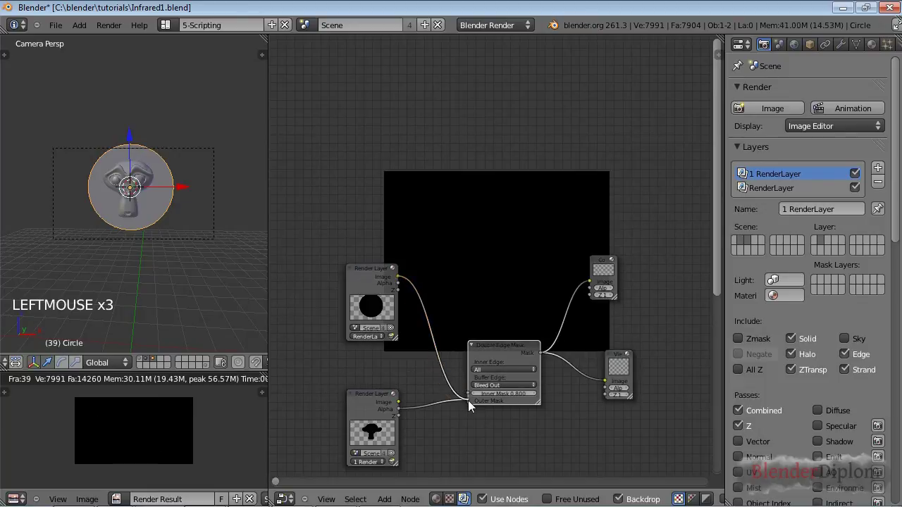
Swap the inner and outer mask inputs so the monkey glows white inside the large circle
click(495, 355)
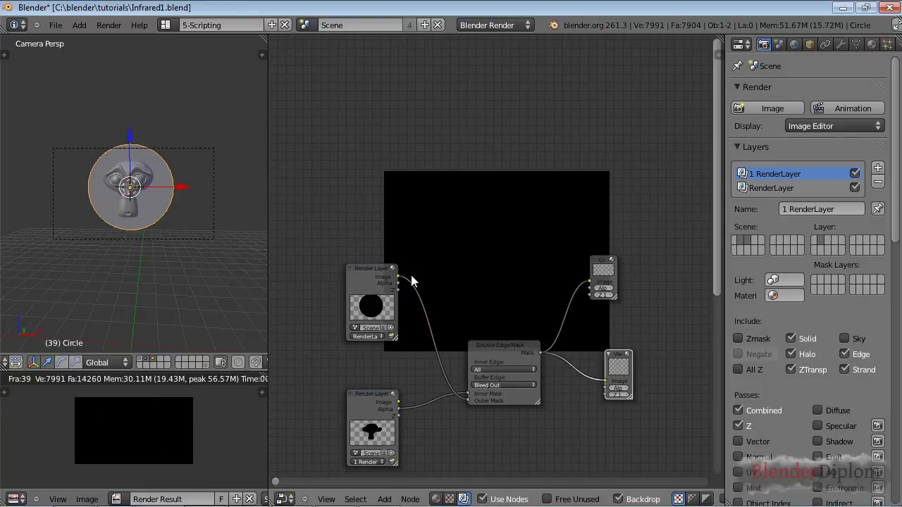
click(403, 289)
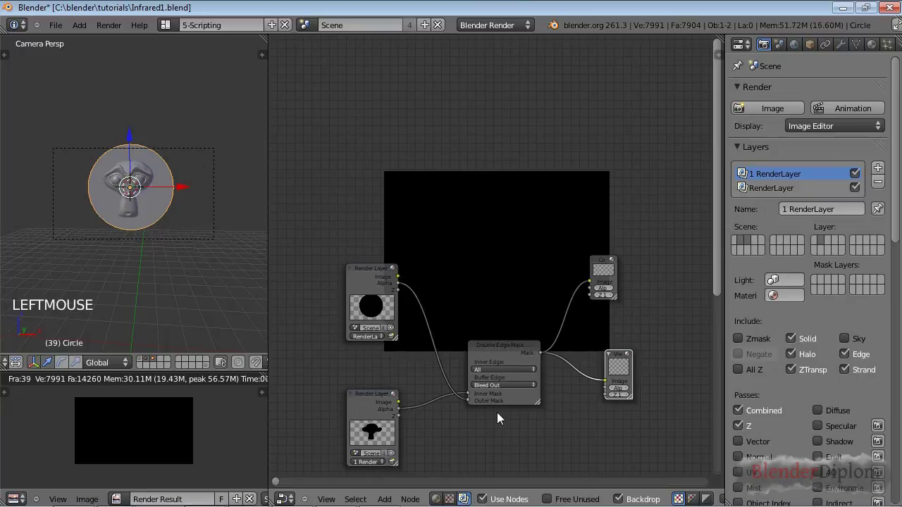
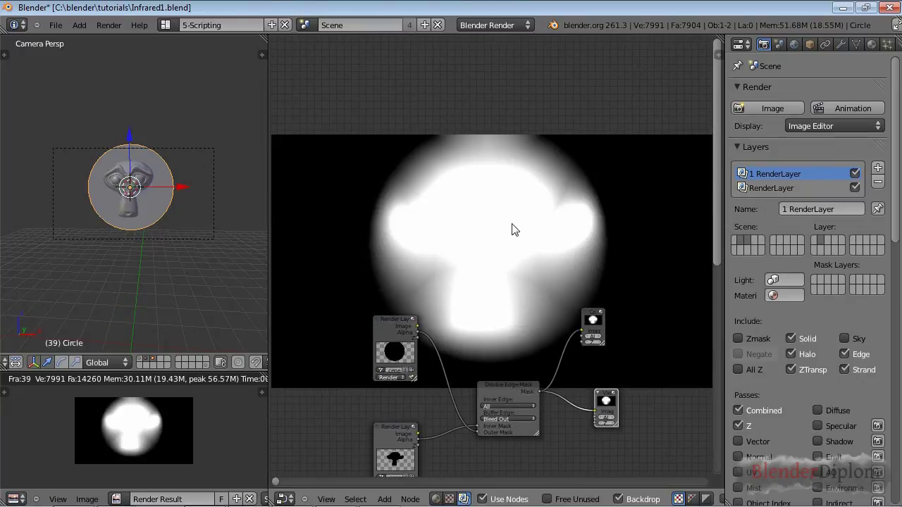
scroll(down, 3)
middle_click(509, 234)
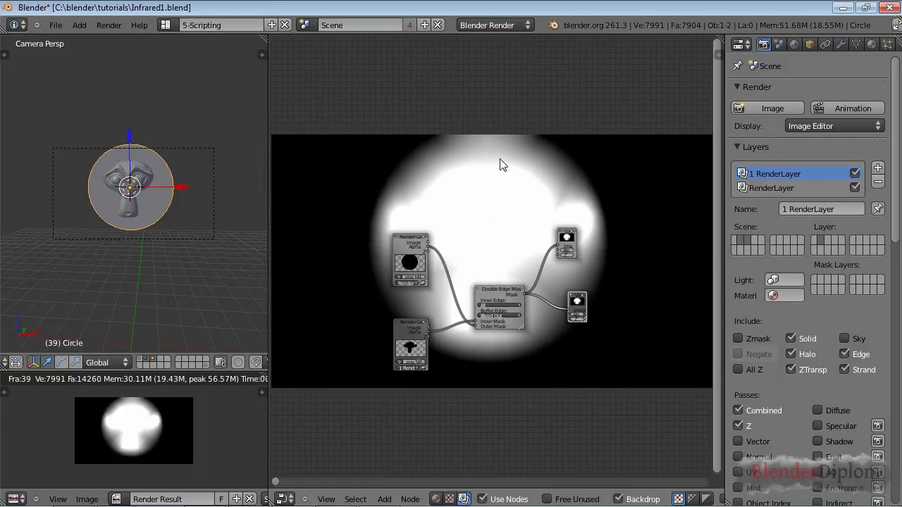